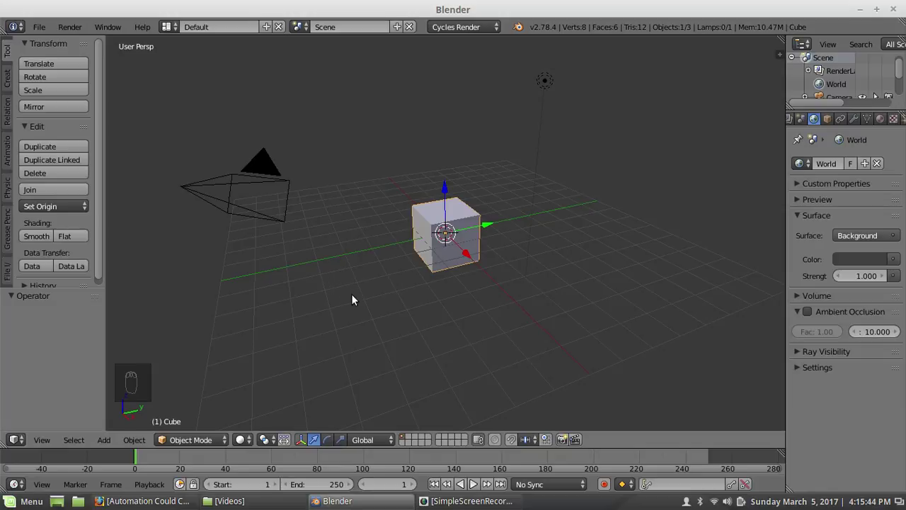
Delete the default cube, camera and lamp, leaving an empty scene
drag(349, 304, 380, 275)
key(x)
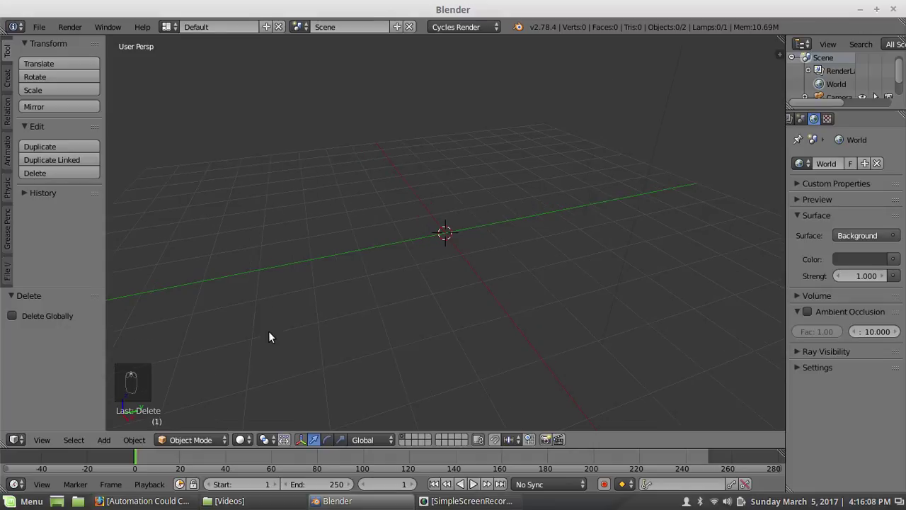
drag(271, 336, 135, 378)
drag(157, 364, 419, 274)
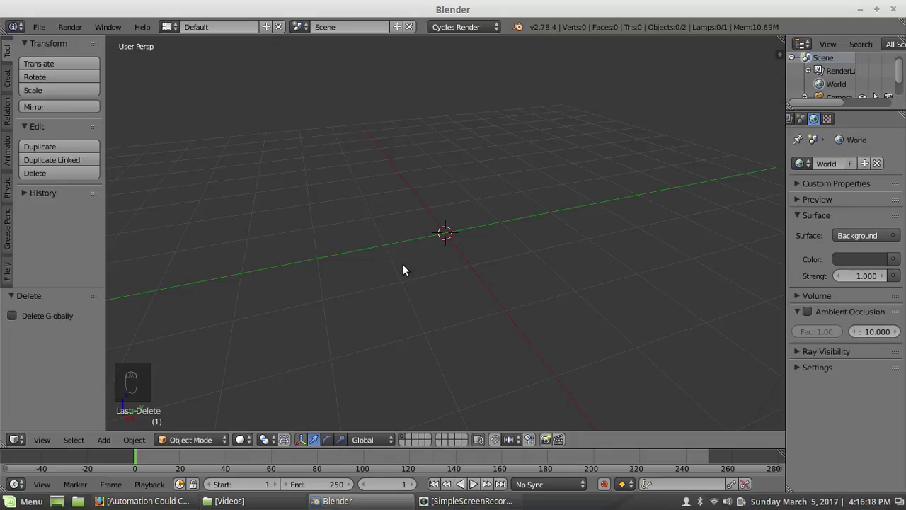
Add an 18-sided cylinder and enter Edit Mode with its top face selected
key(shift+a)
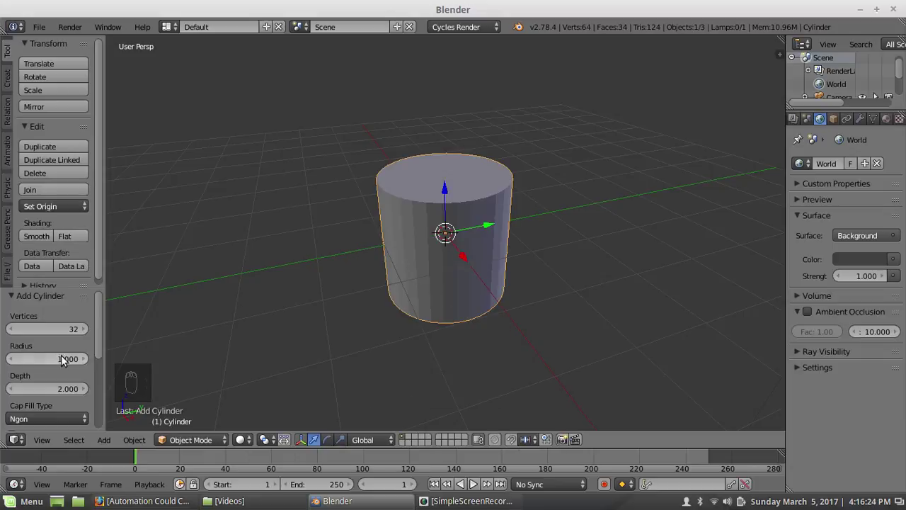
click(47, 332)
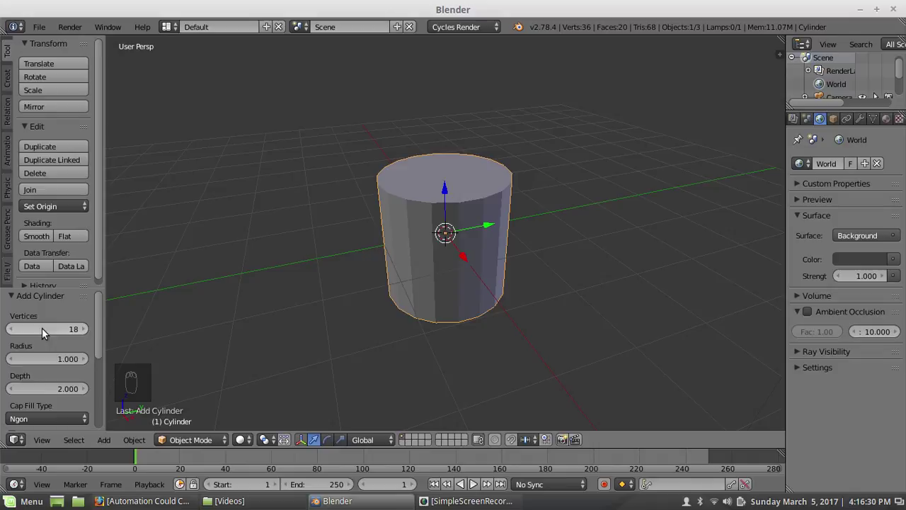
drag(381, 292, 220, 410)
middle_click(198, 441)
click(197, 444)
click(199, 405)
key(a)
Lower the top face along Z to shorten the cylinder into a low plate
drag(375, 227, 422, 199)
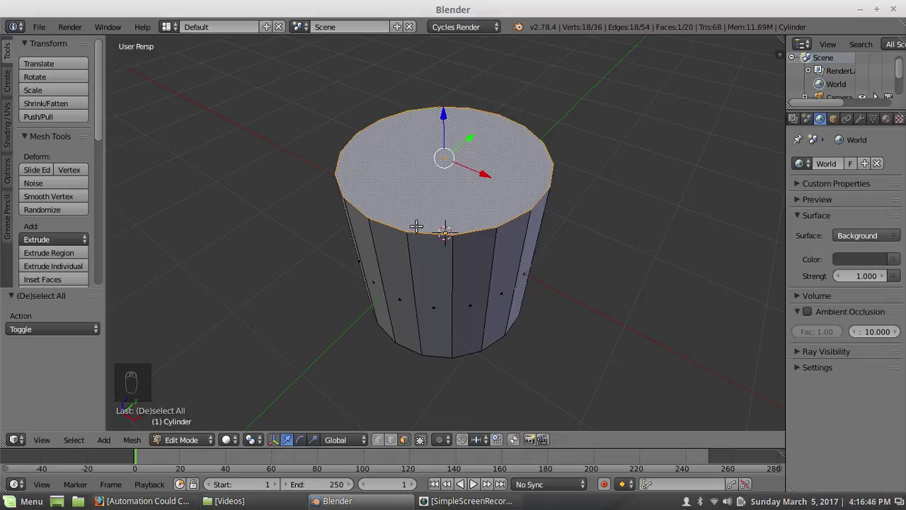
key(g)
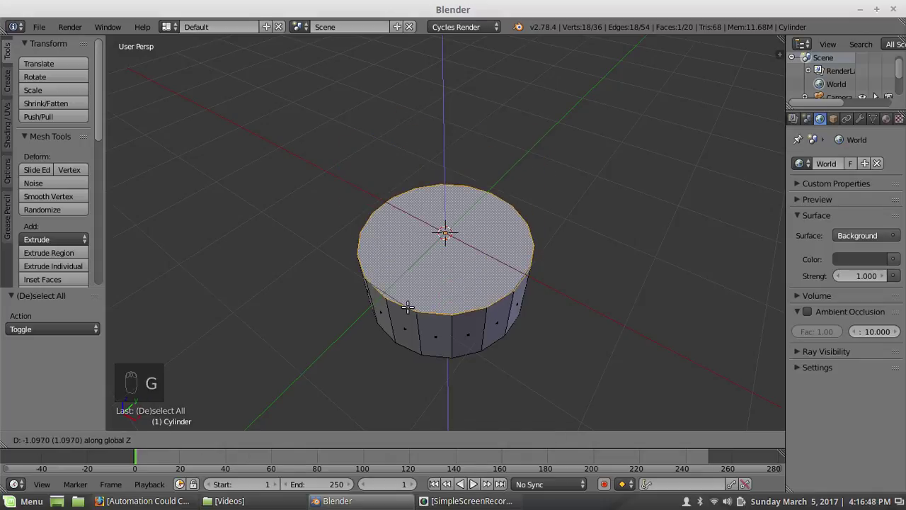
key(a)
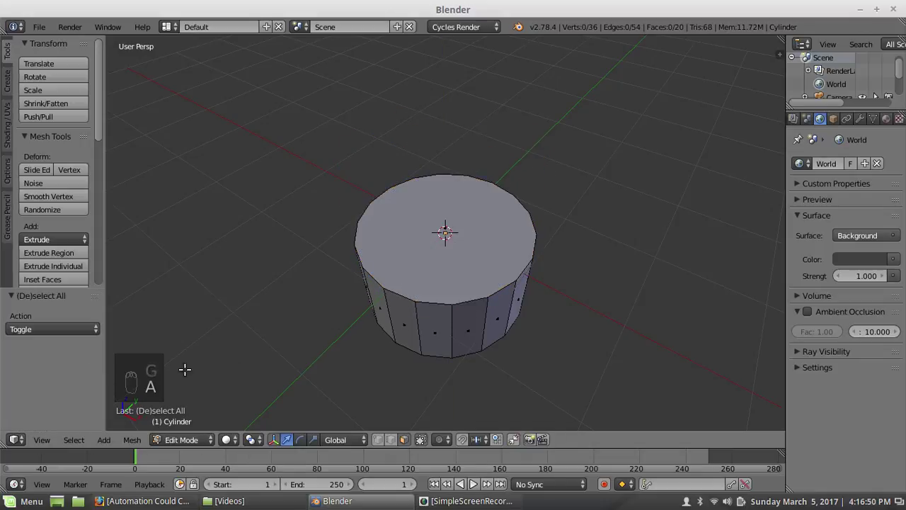
middle_click(333, 293)
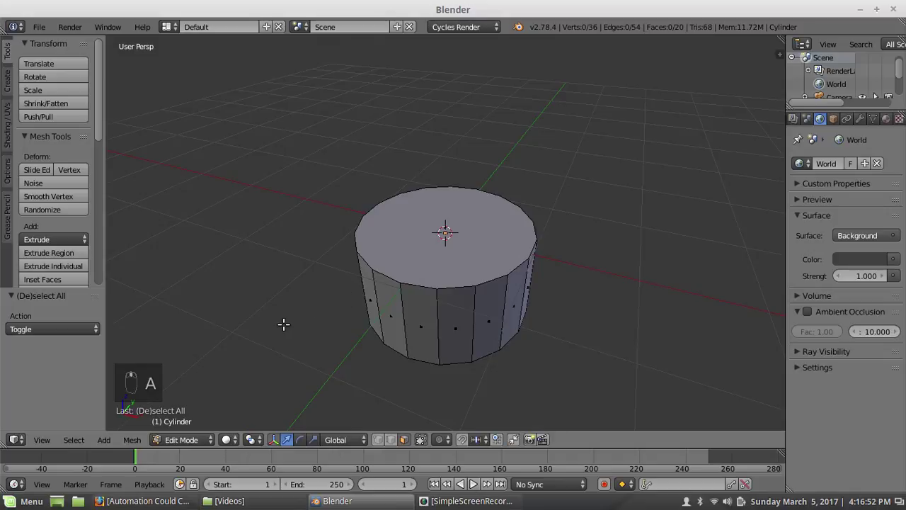
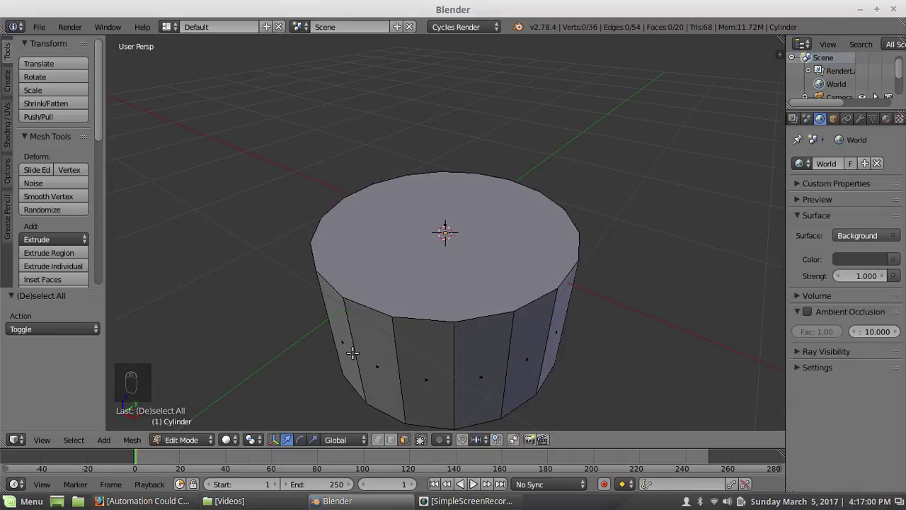
Inset the top face twice into concentric rings, then grow a selection over the outer ring
drag(410, 442, 293, 354)
key(i)
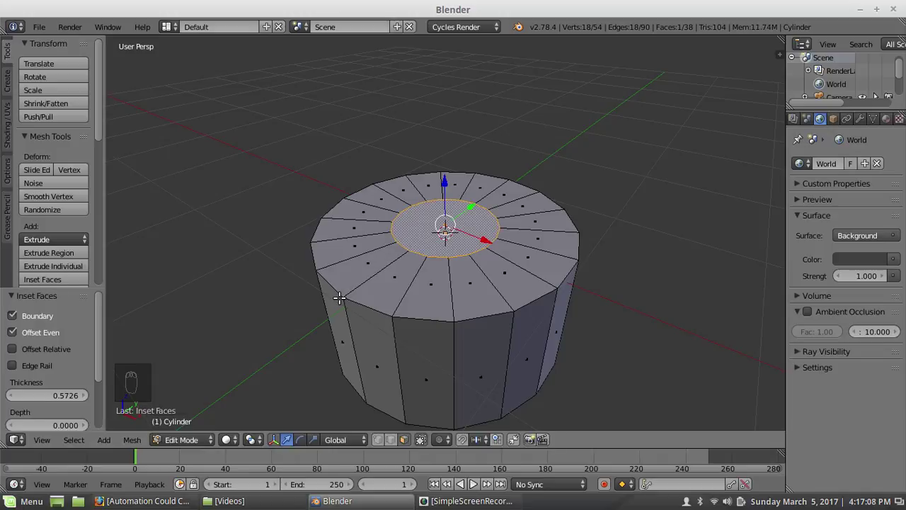
key(i)
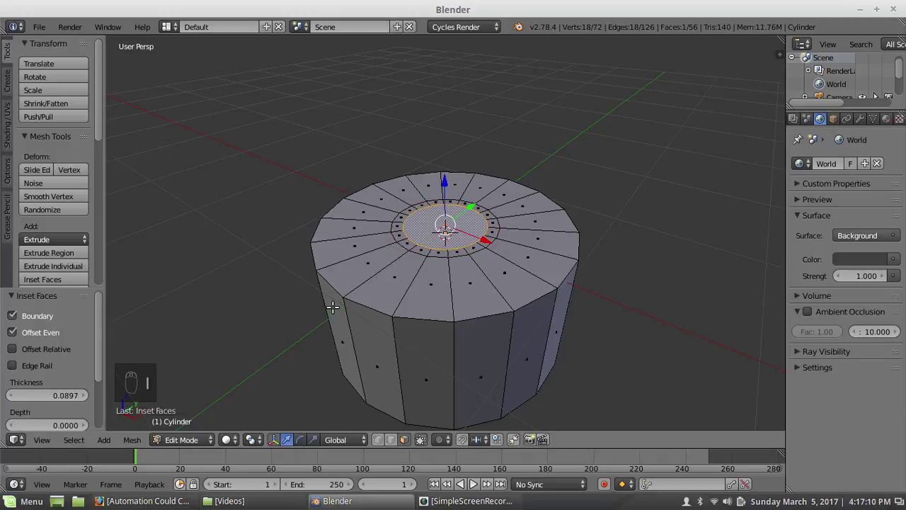
key(a)
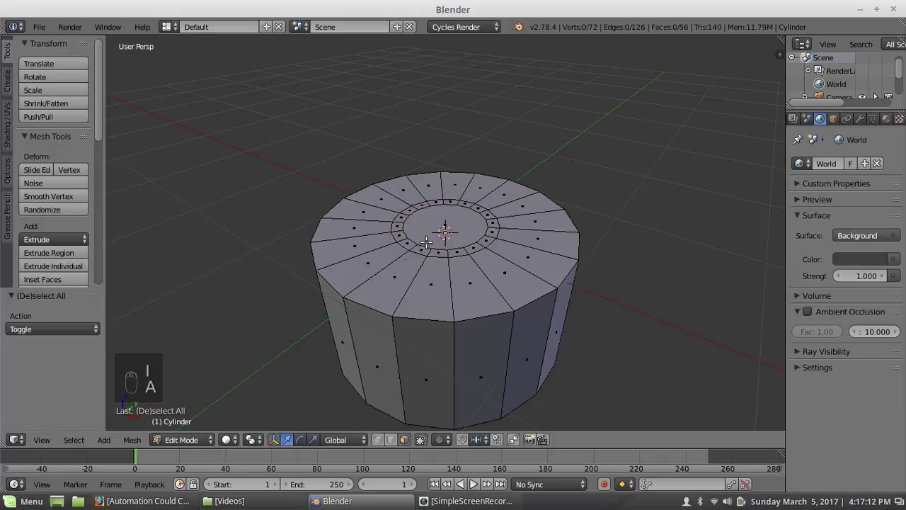
click(436, 227)
key(ctrl+KP_Add)
key(ctrl+KP_Add)
Merge the outer ring's thin faces in groups of three into six wedge faces
key(i)
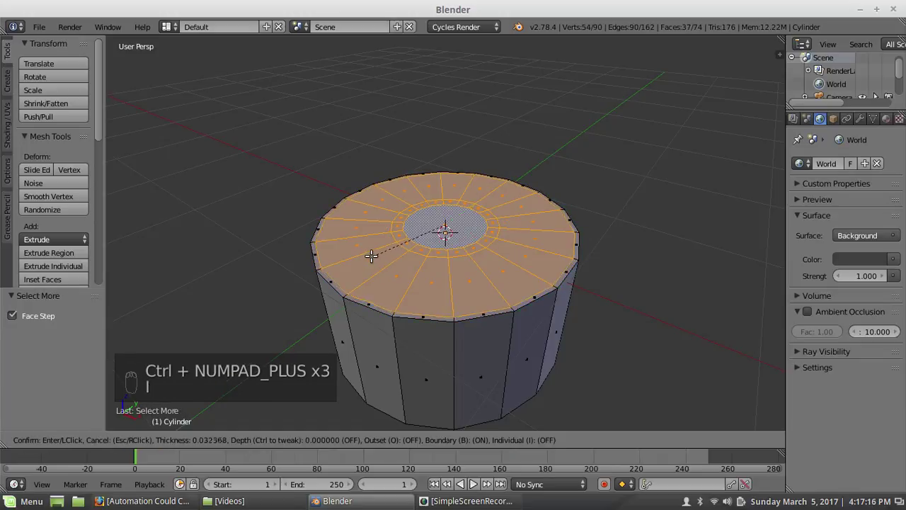
key(a)
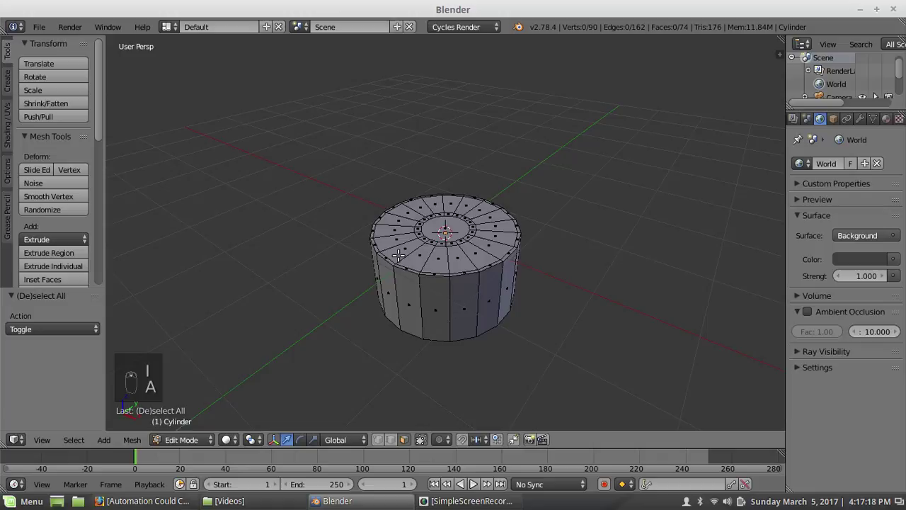
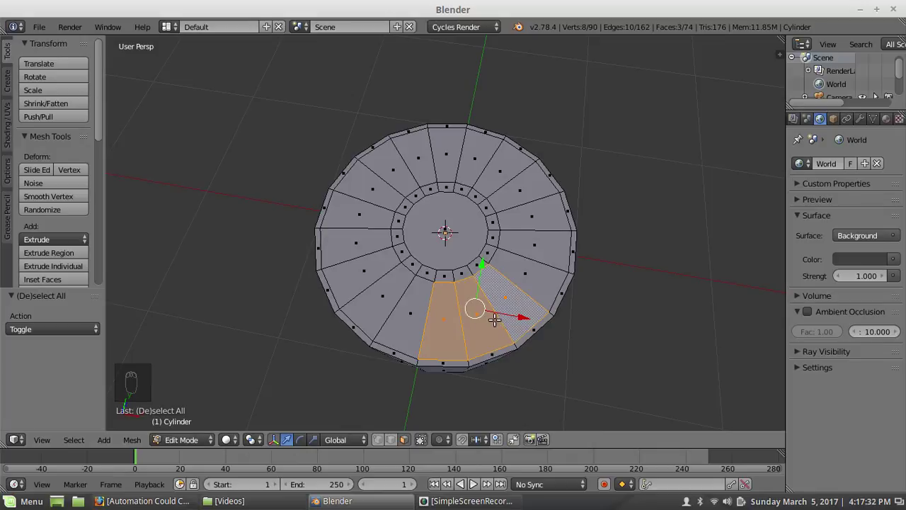
key(ctrl+space)
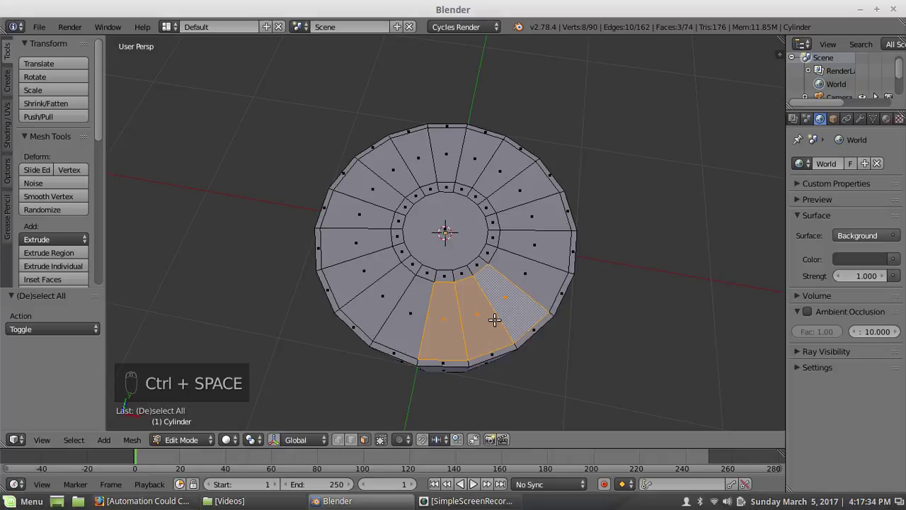
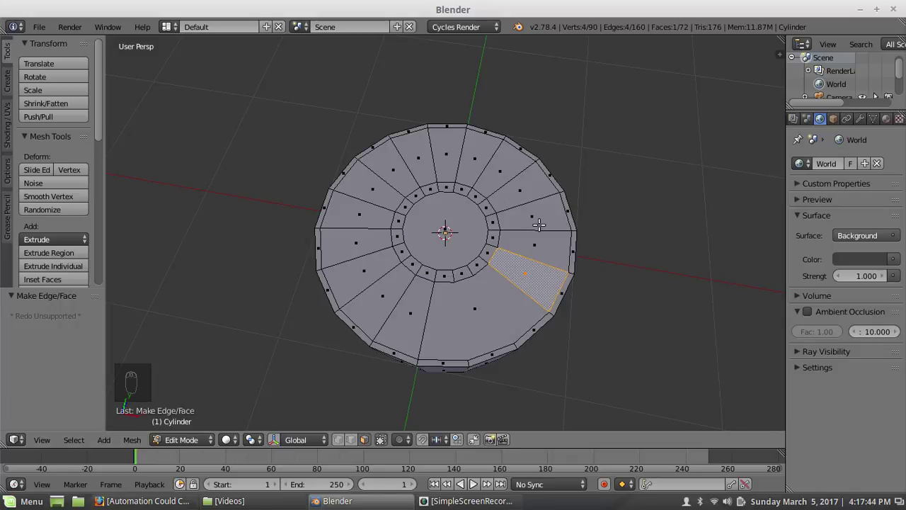
click(540, 211)
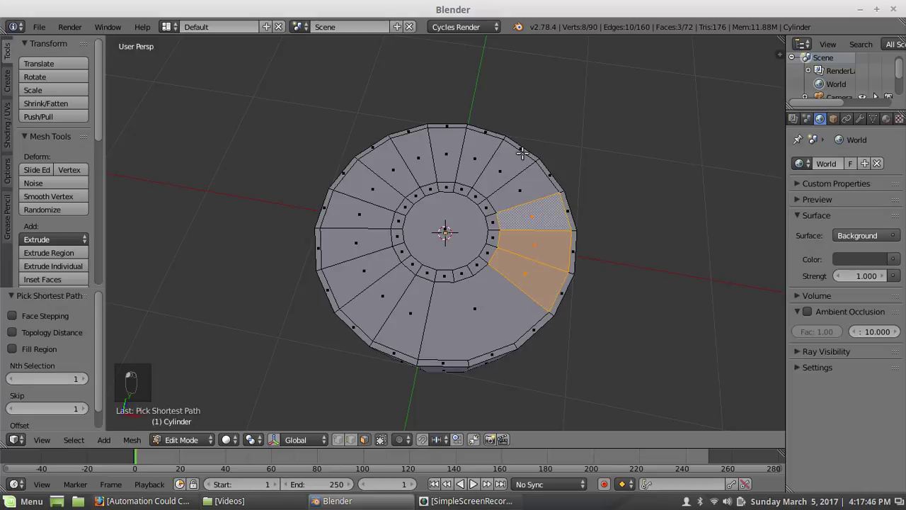
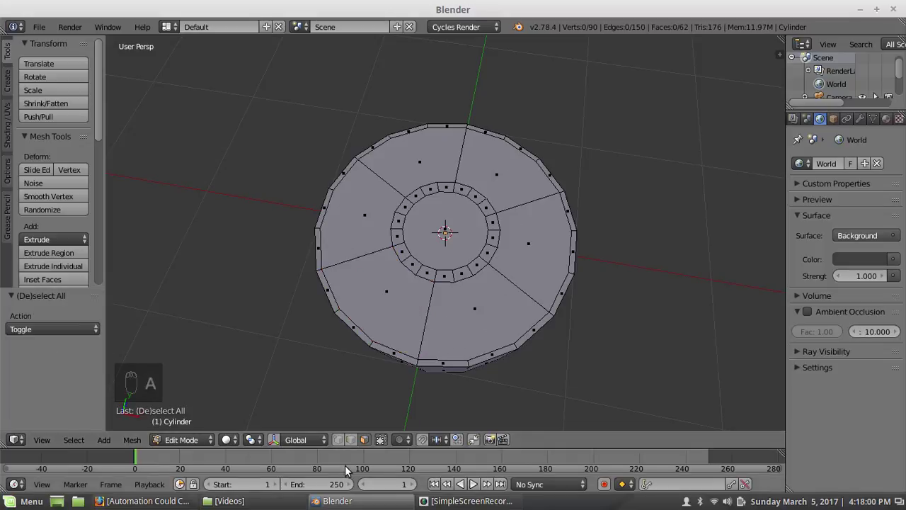
Subdivide the six radial spoke edges with 2 cuts, forming hexagonal rings between rim and centre
drag(358, 439, 386, 318)
key(w)
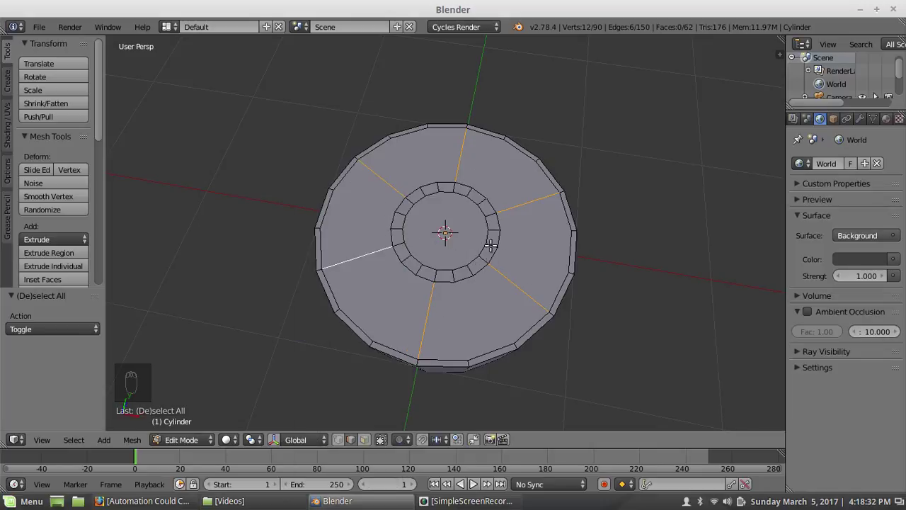
key(w)
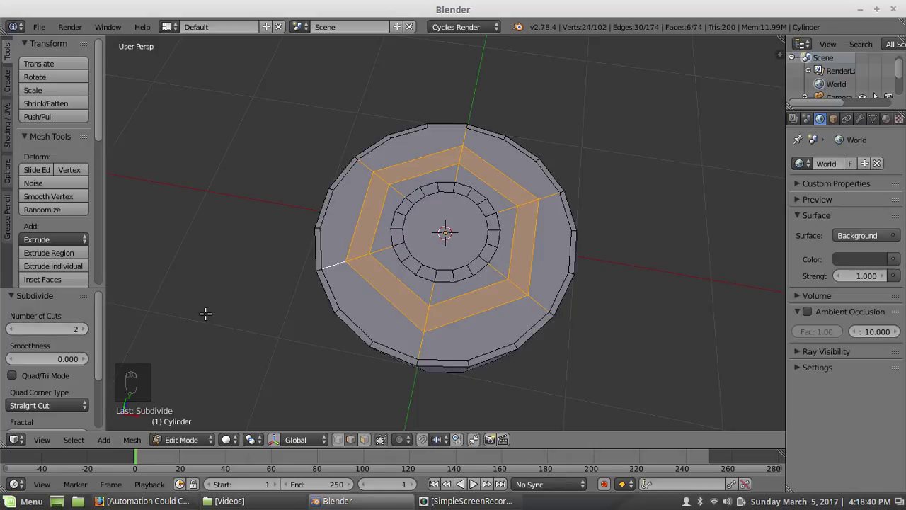
key(a)
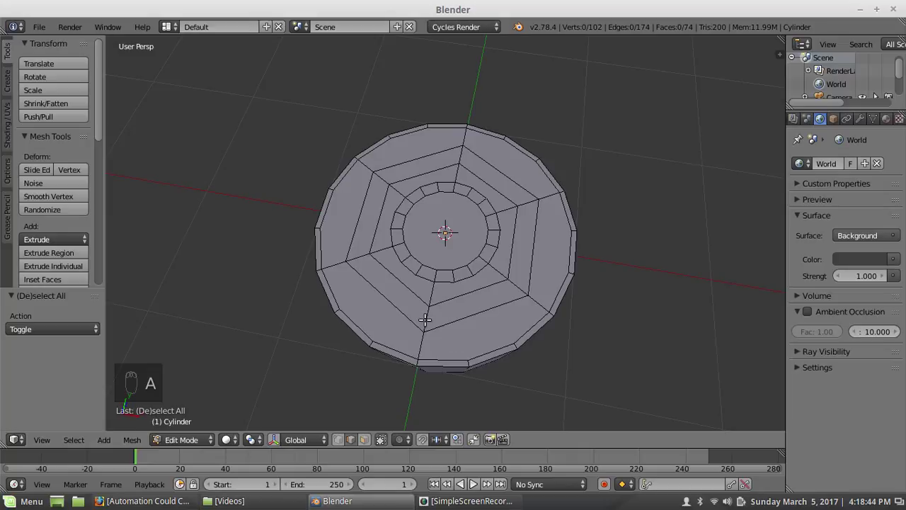
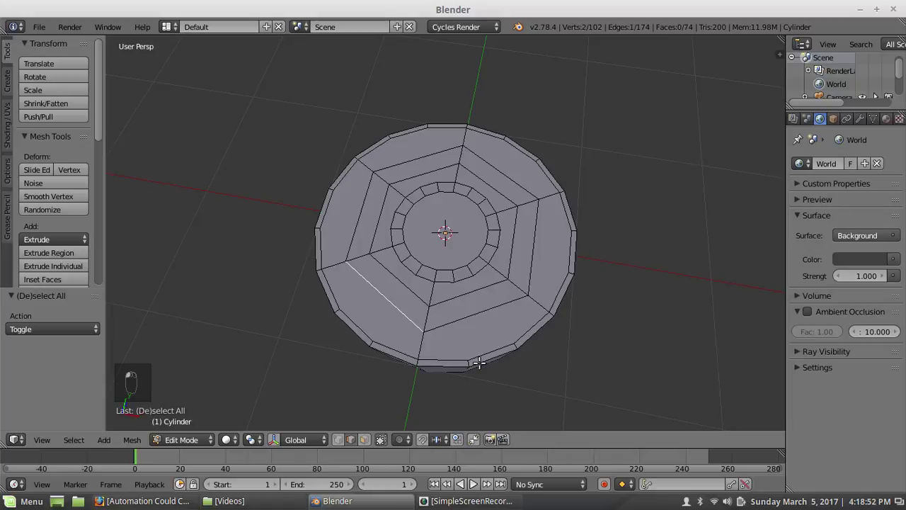
Delete one wedge's faces and refill it as a single face
drag(376, 443, 499, 286)
key(x)
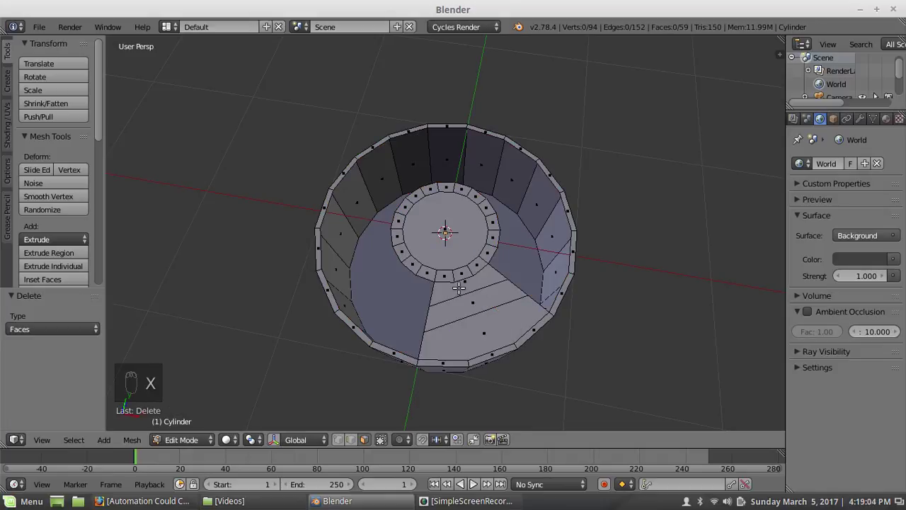
drag(465, 286, 488, 318)
key(f)
key(a)
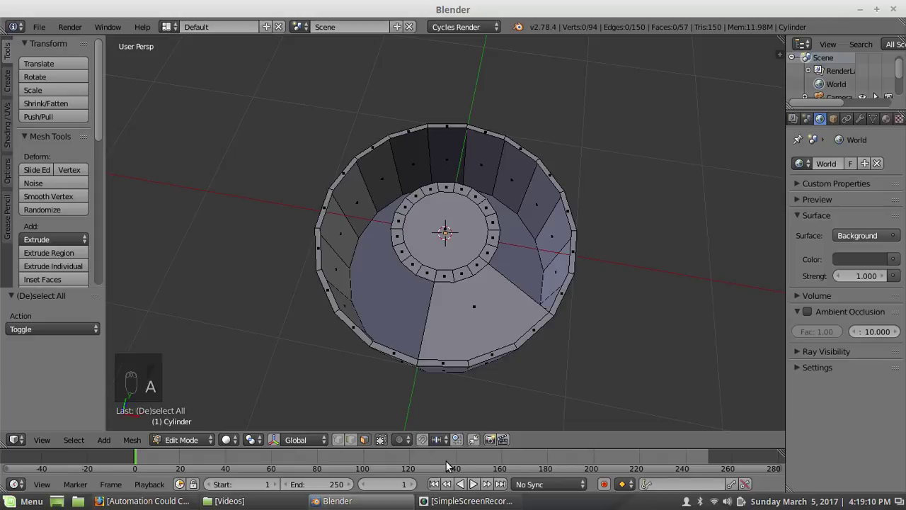
Inset the merged wedge face and round its centre into a small circle with LoopTools Circle
click(372, 439)
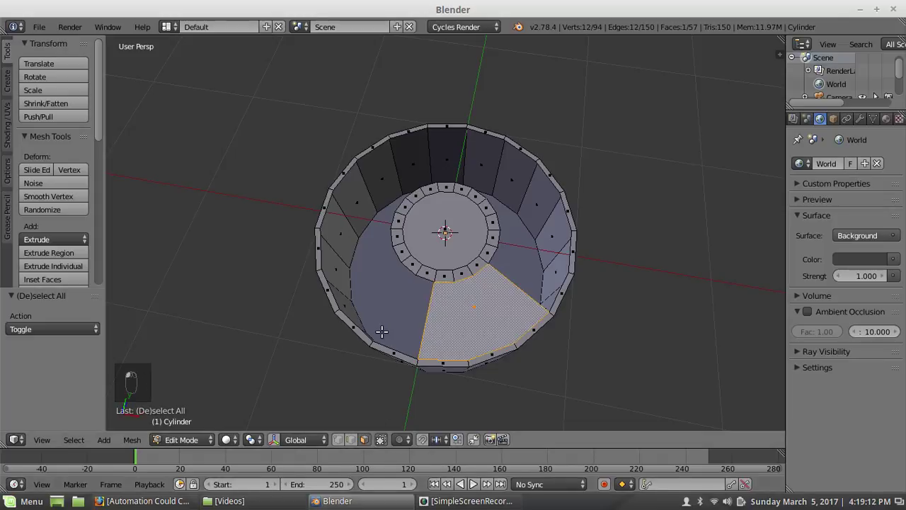
key(i)
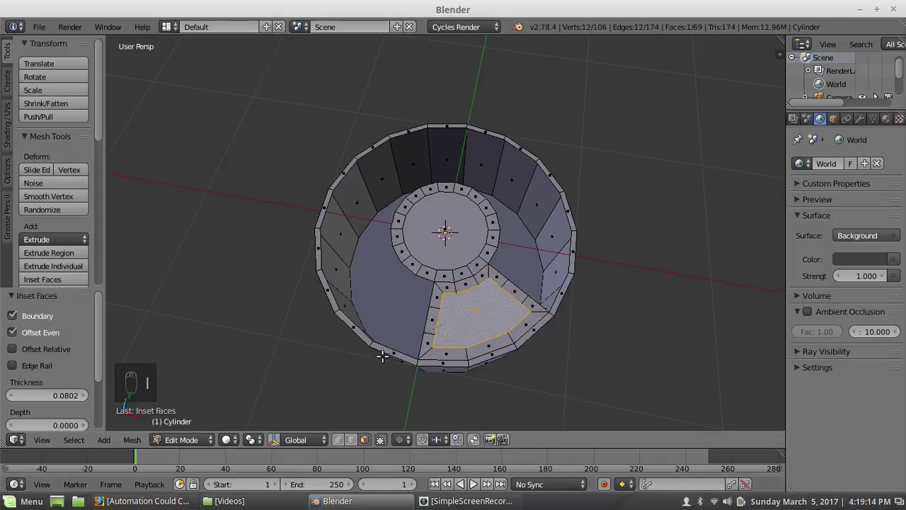
key(w)
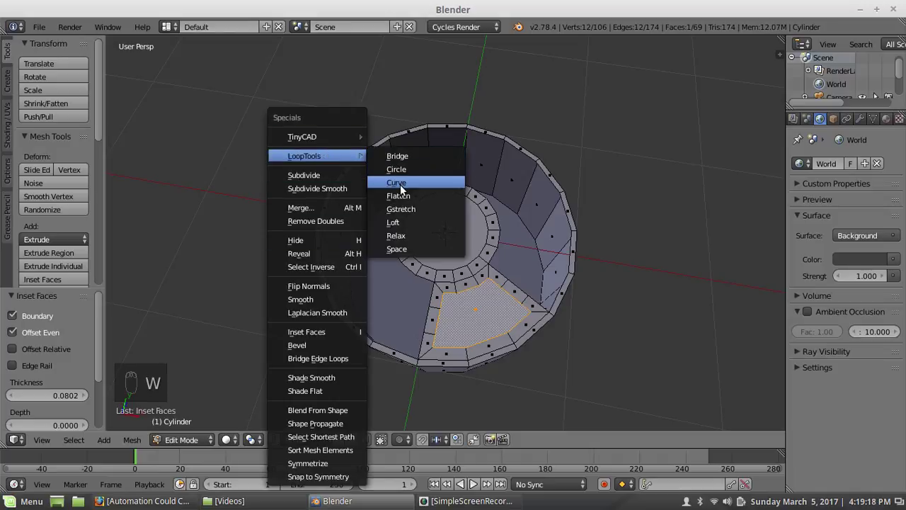
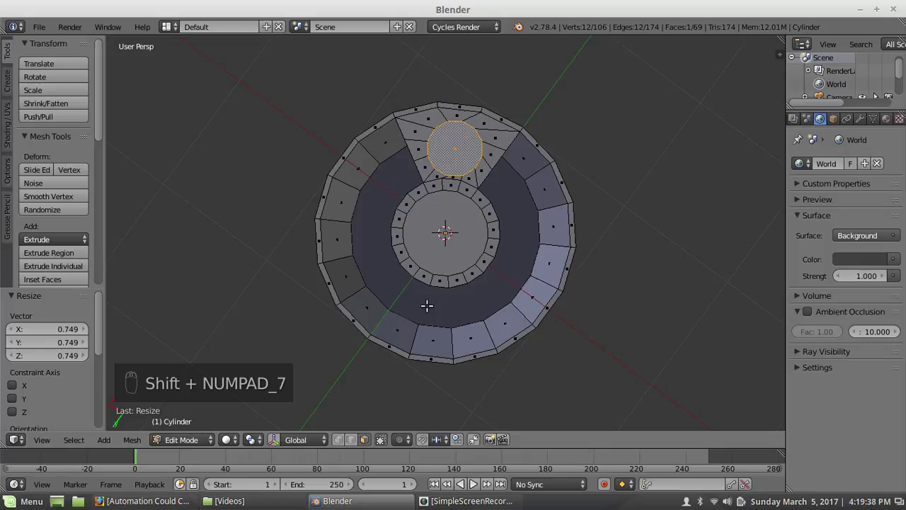
In top ortho view, scale, rotate and move the barrel-hole circle, then inset a thin ring around it
key(ctrl+KP_7)
key(shift+KP_7)
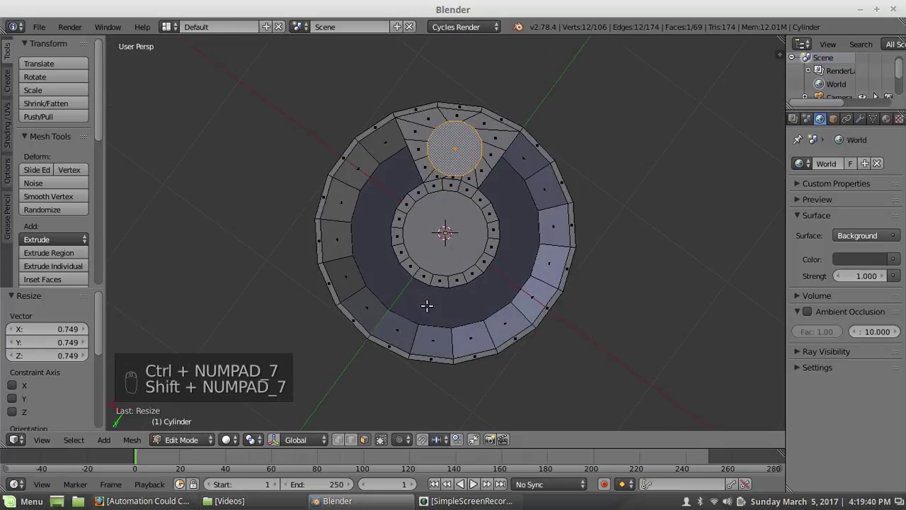
key(KP_7)
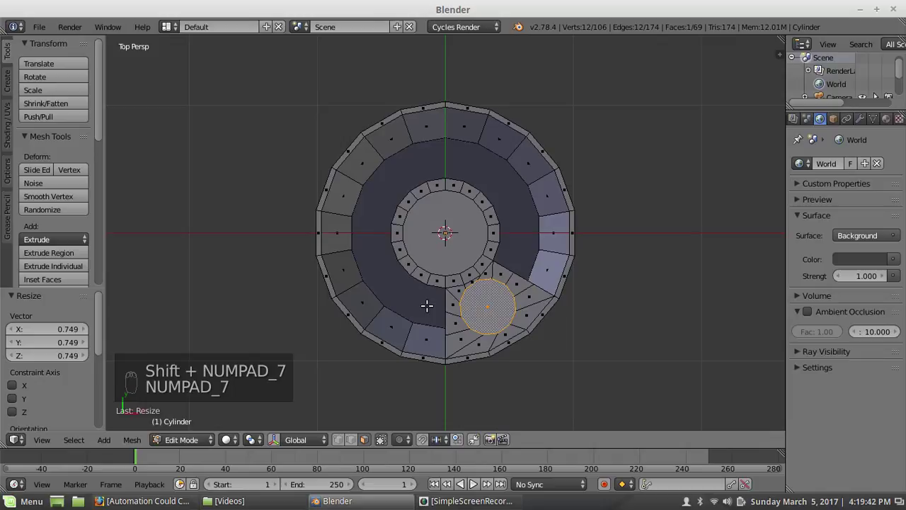
key(KP_5)
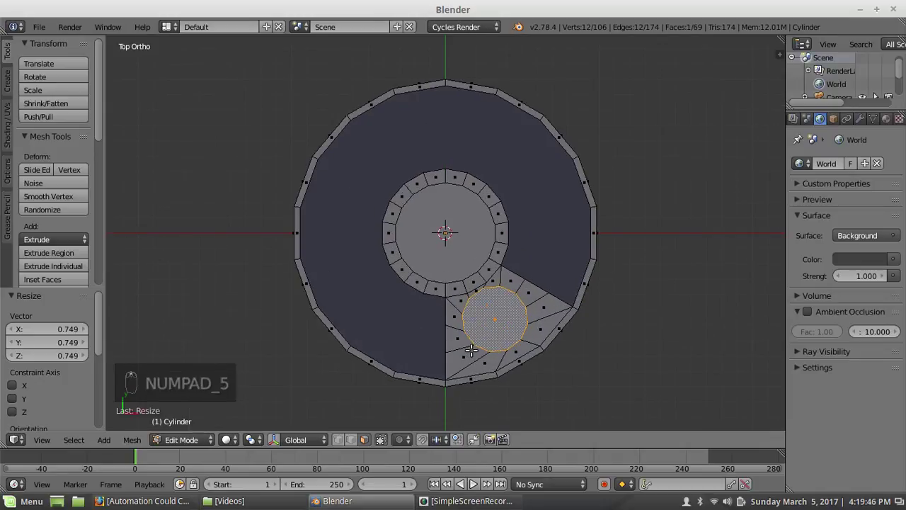
key(r)
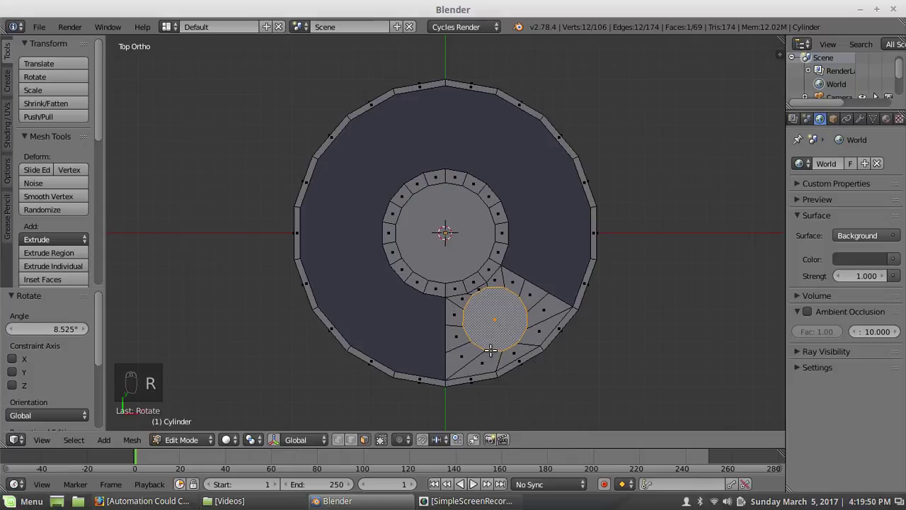
key(g)
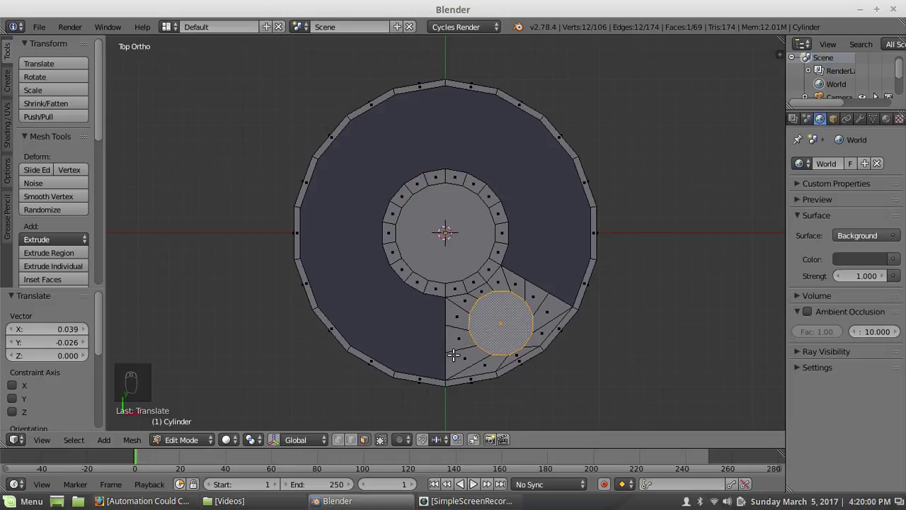
key(s)
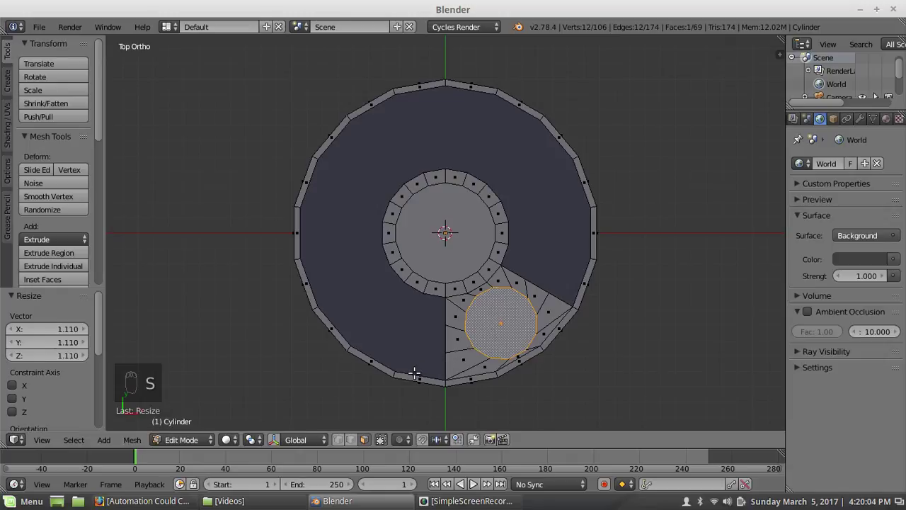
key(i)
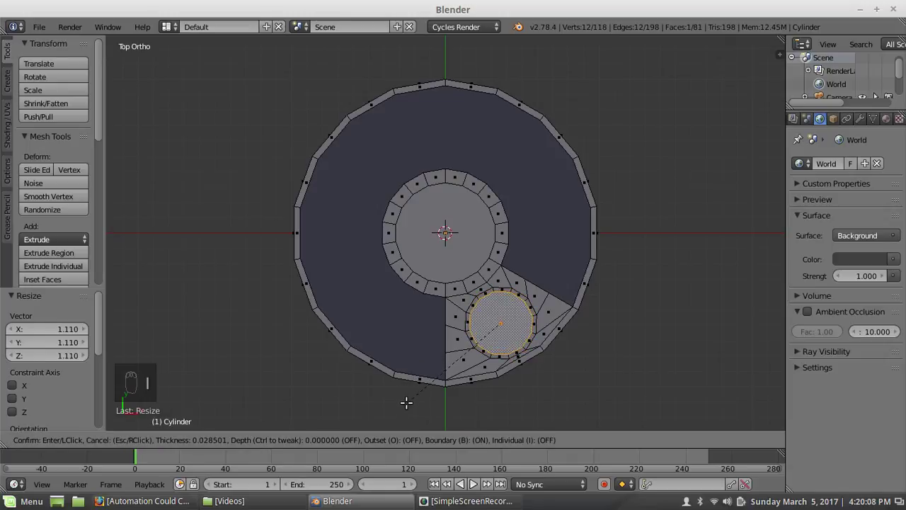
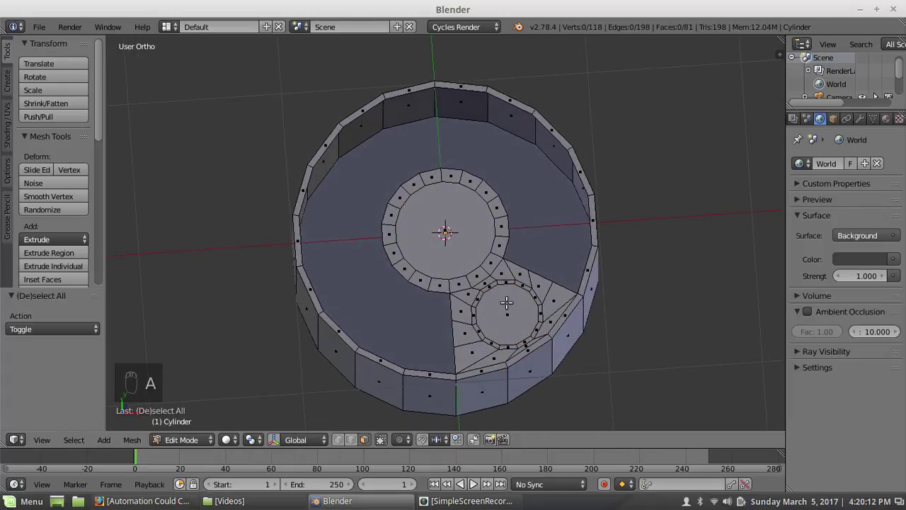
Snap the cursor to centre, pivot about it, and grow the selection to cover the whole wedge
key(shift+s)
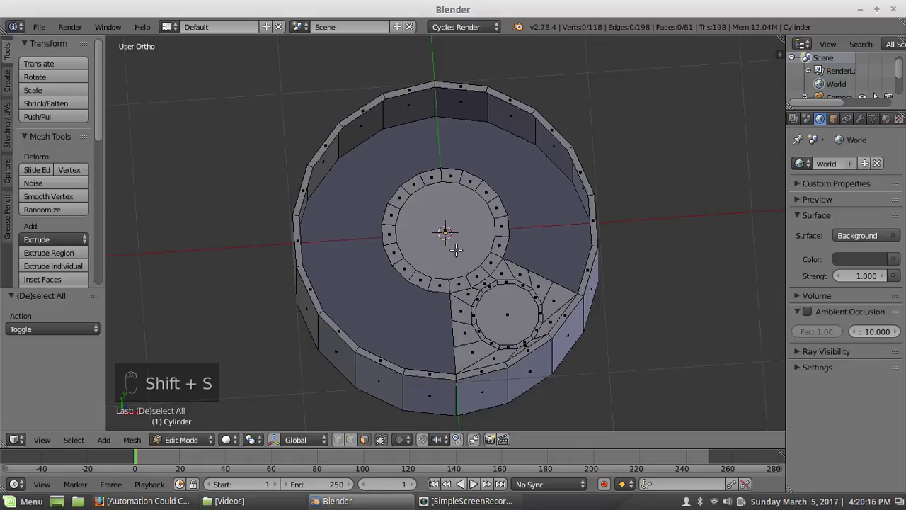
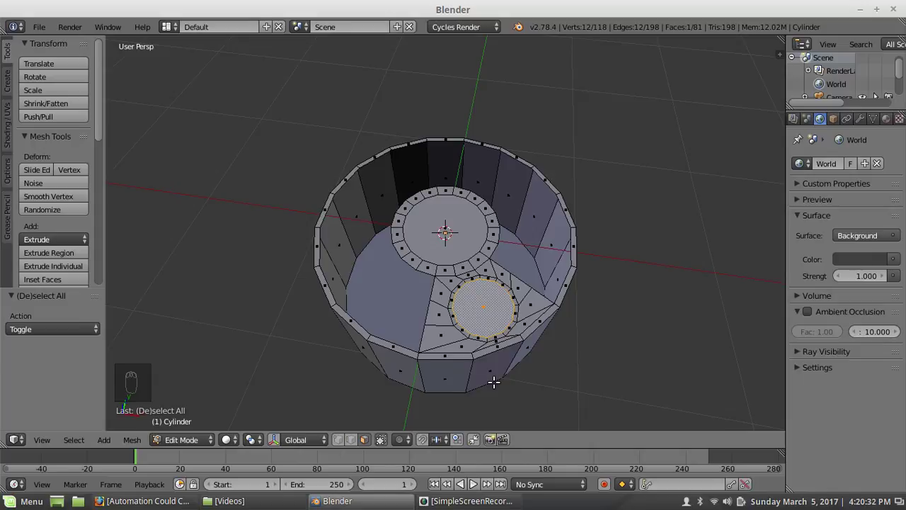
key(ctrl+KP_Add)
key(ctrl+KP_Add)
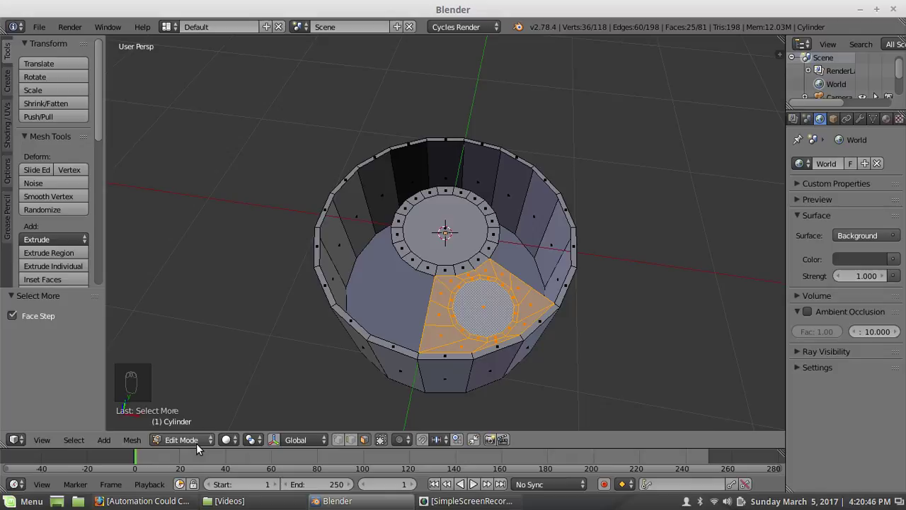
click(257, 443)
click(265, 407)
drag(457, 270, 458, 315)
key(KP_7)
key(KP_5)
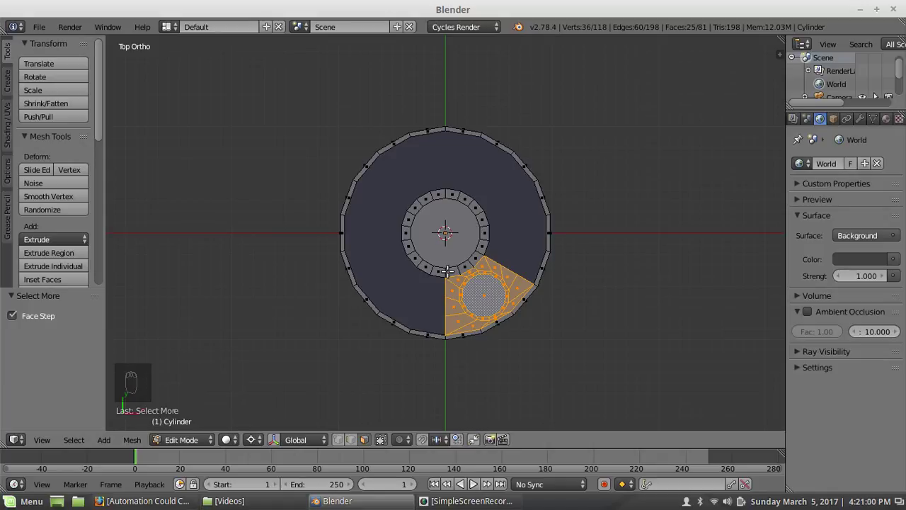
Duplicate the wedge rotated 60° and repeat it to make six evenly spaced barrel holes
key(shift+d)
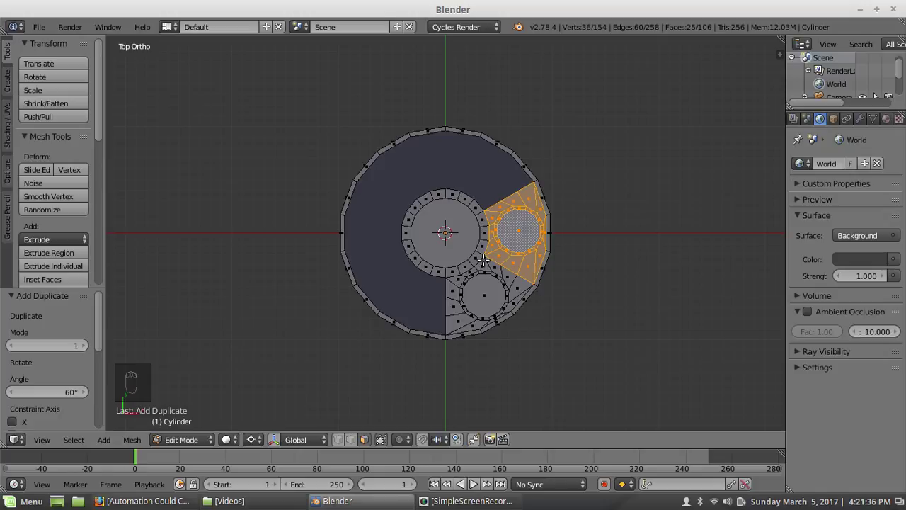
key(shift+r)
key(shift+r)
key(shift+r)
key(shift+r)
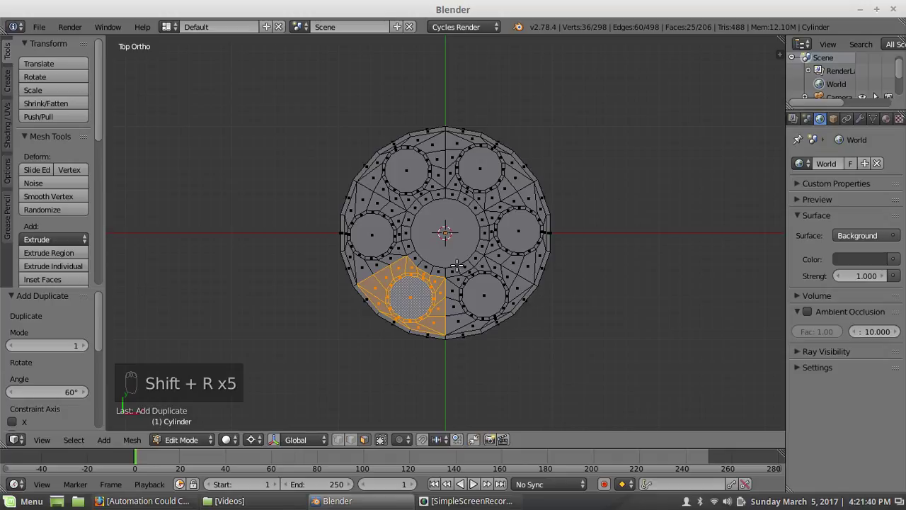
key(a)
key(a)
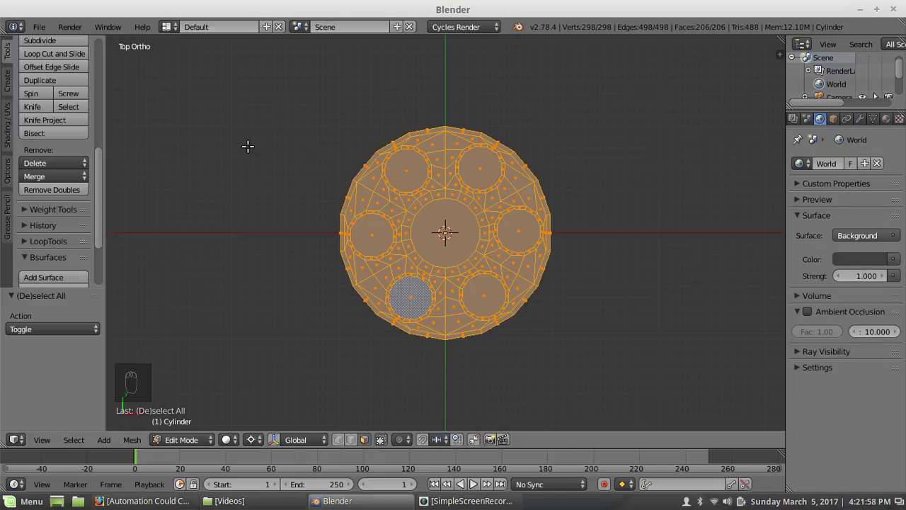
Remove doubles on the whole plate, merging 52 overlapping vertices between wedges
key(w)
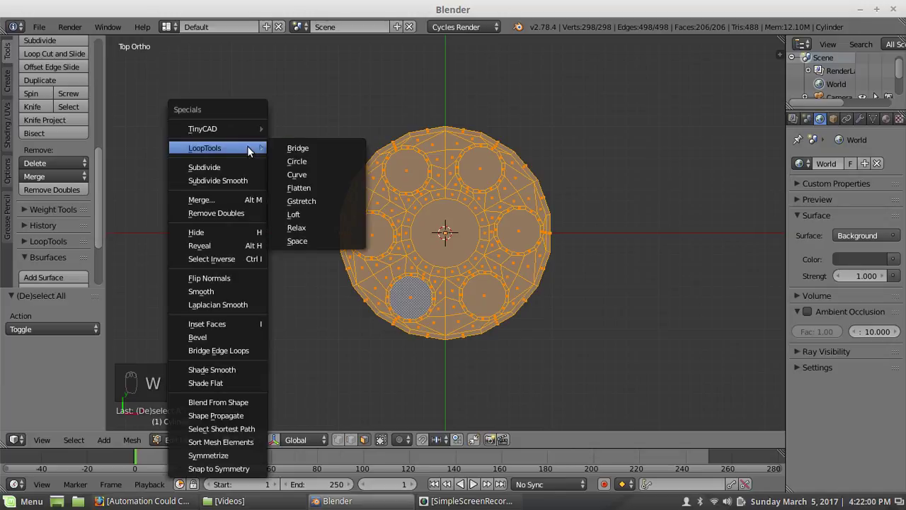
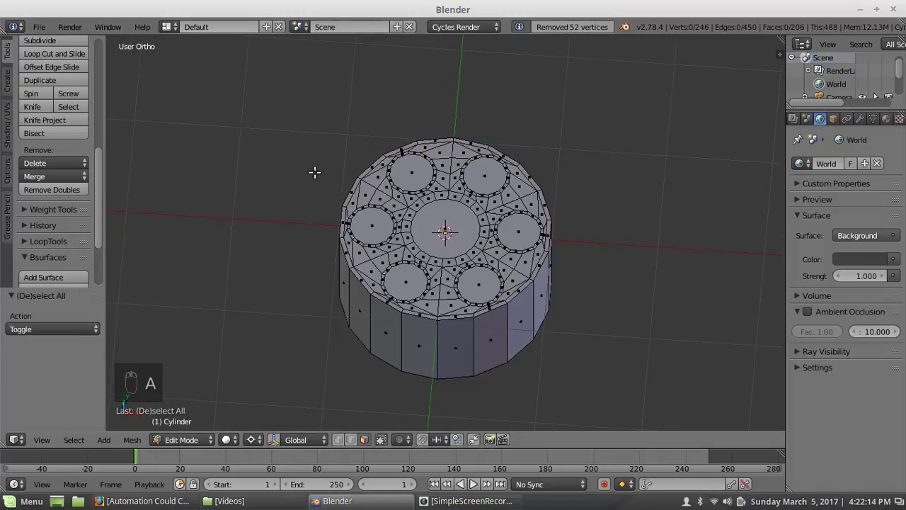
key(ctrl+e)
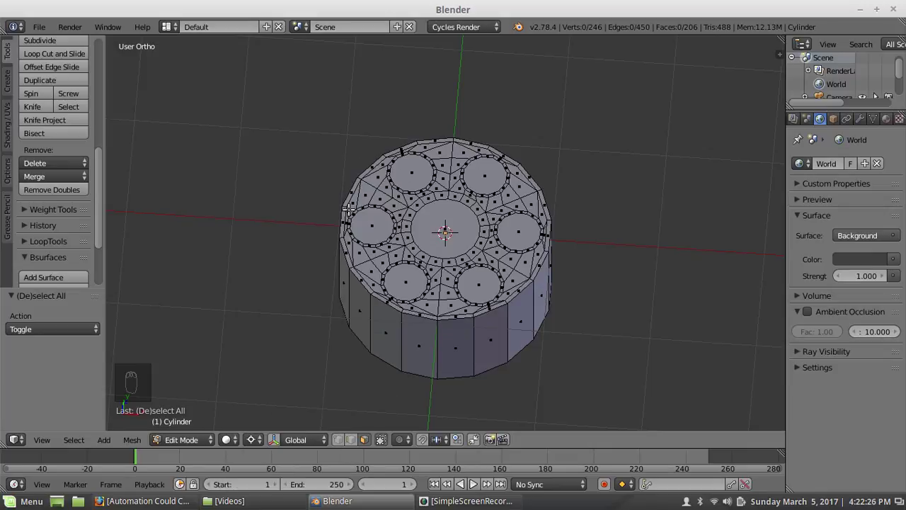
Grow a face selection across the whole plate top, excluding the central circle
drag(464, 236, 443, 257)
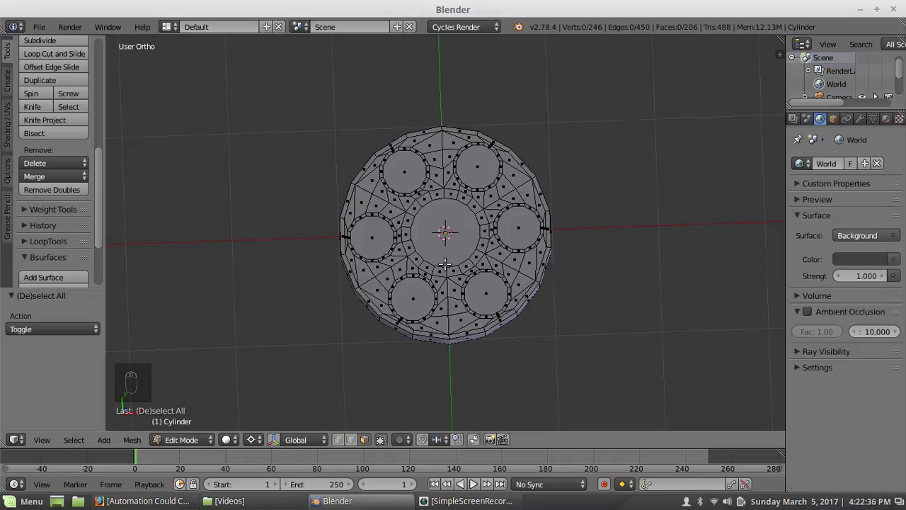
drag(454, 269, 432, 306)
key(KP_5)
middle_click(400, 306)
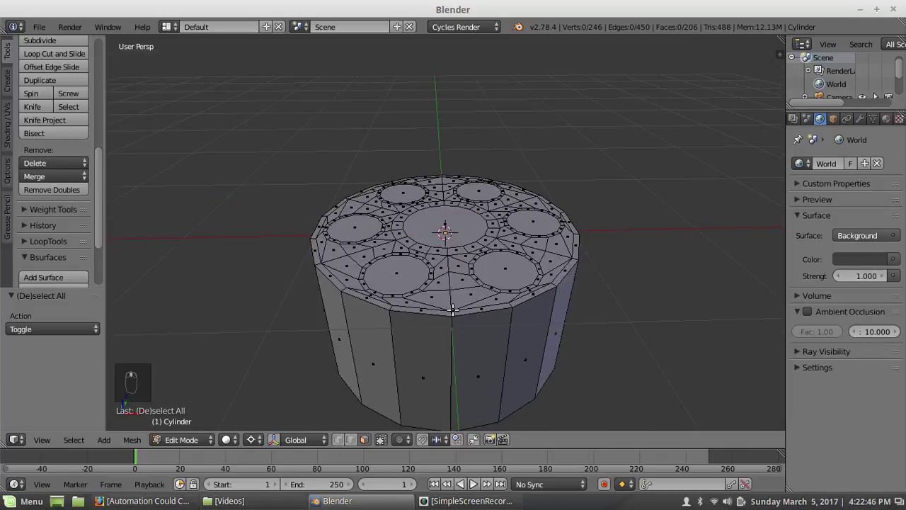
middle_click(386, 437)
drag(368, 439, 493, 237)
key(ctrl+KP_Add)
key(ctrl+KP_Add)
key(ctrl+KP_Add)
key(ctrl+KP_Add)
key(ctrl+KP_Add)
key(ctrl+KP_Add)
key(ctrl+KP_Subtract)
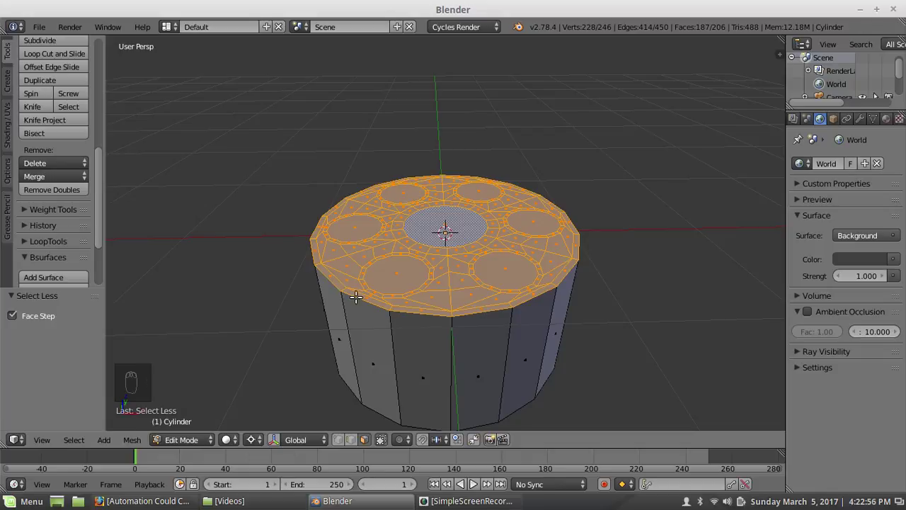
drag(525, 210, 513, 124)
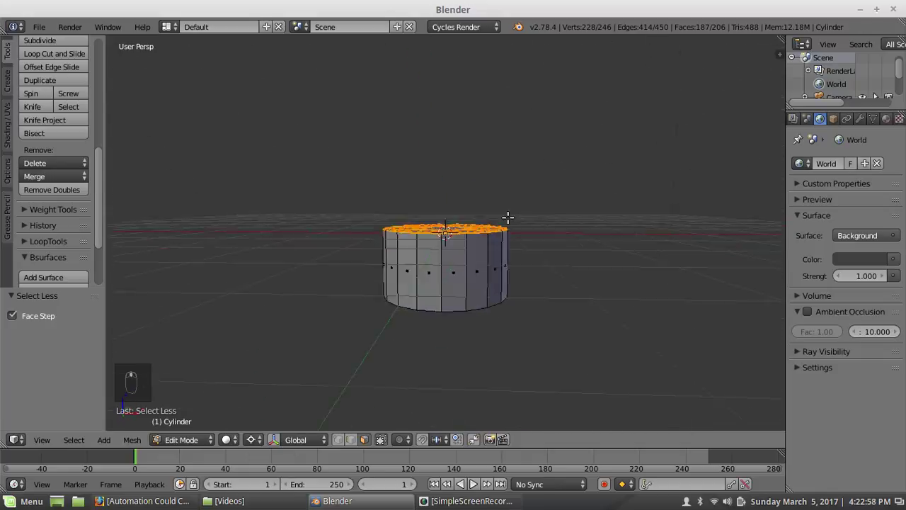
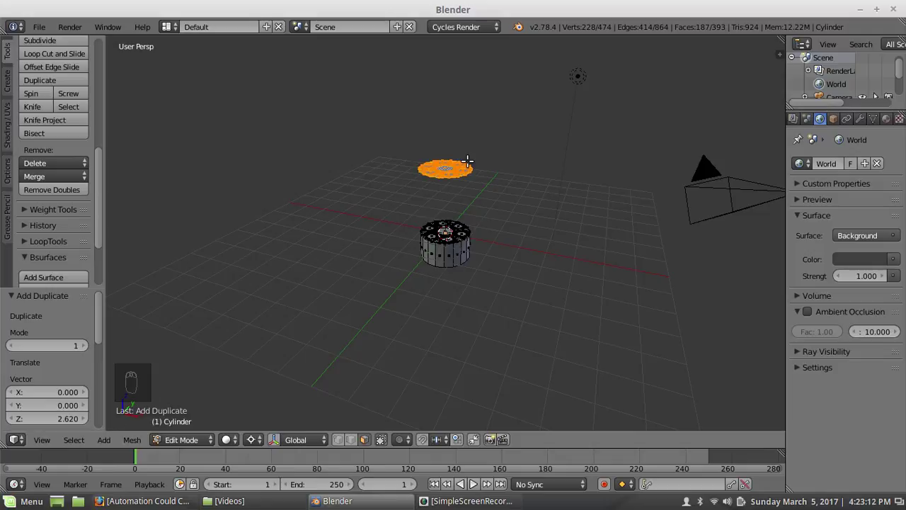
Duplicate the raised holed plate once more with Shift+D for a second stacked copy
key(shift+d)
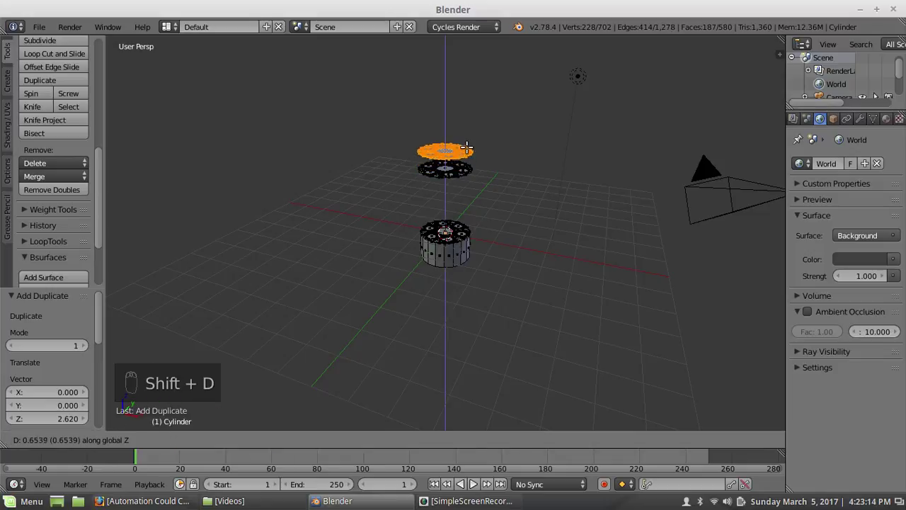
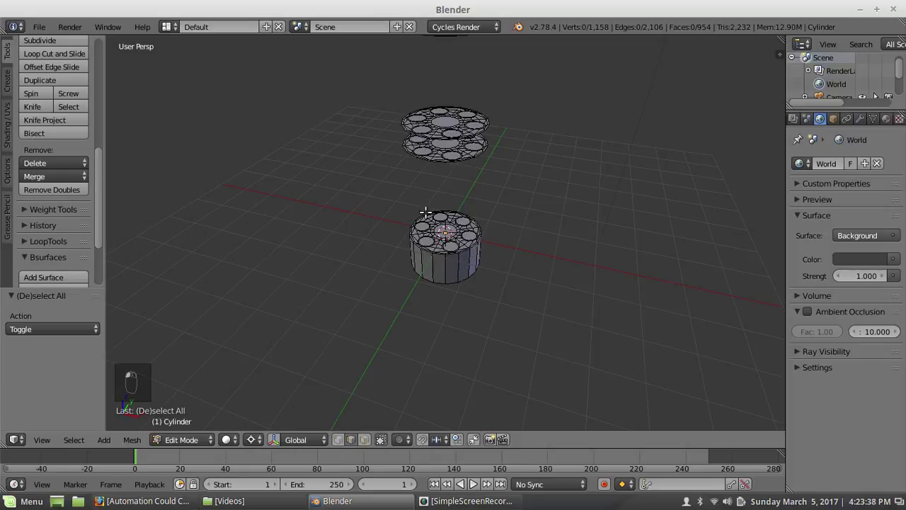
Bridge the outer rims of the top floating plate and the plate below into a side wall
key(KP_Decimal)
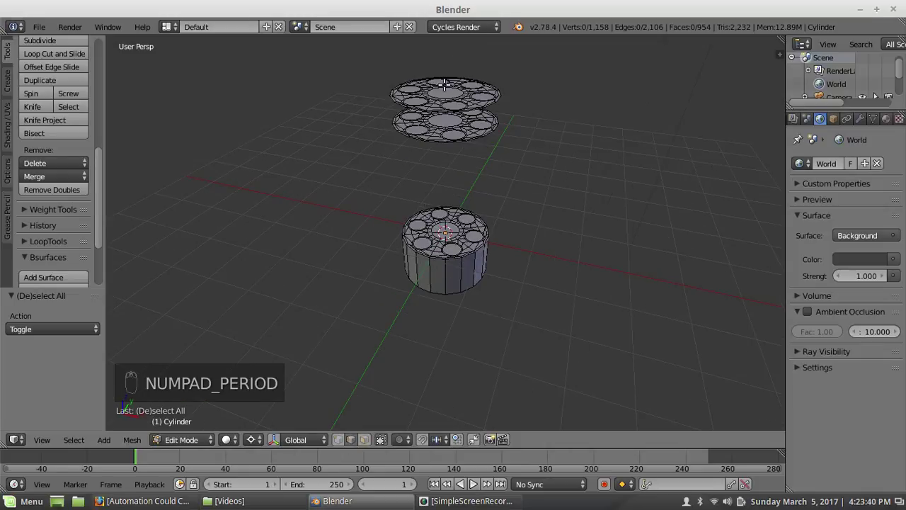
drag(444, 121, 463, 142)
key(KP_Decimal)
key(a)
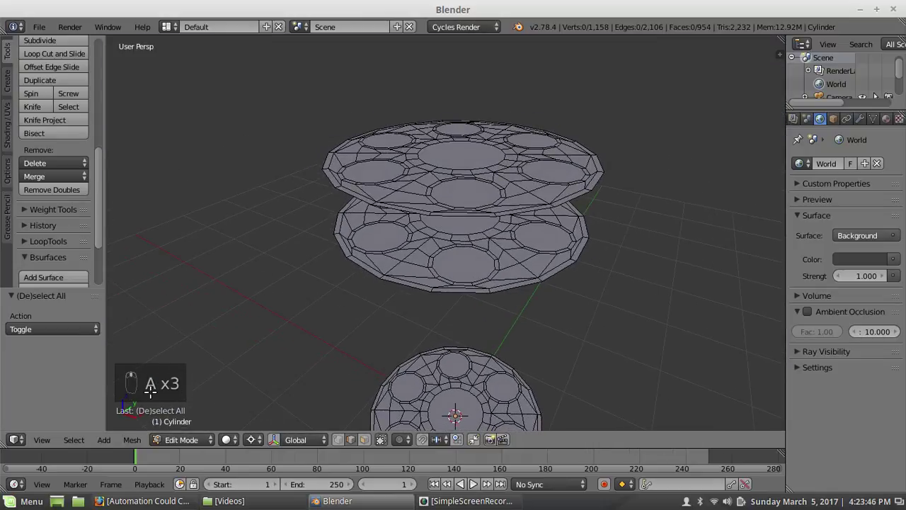
middle_click(431, 289)
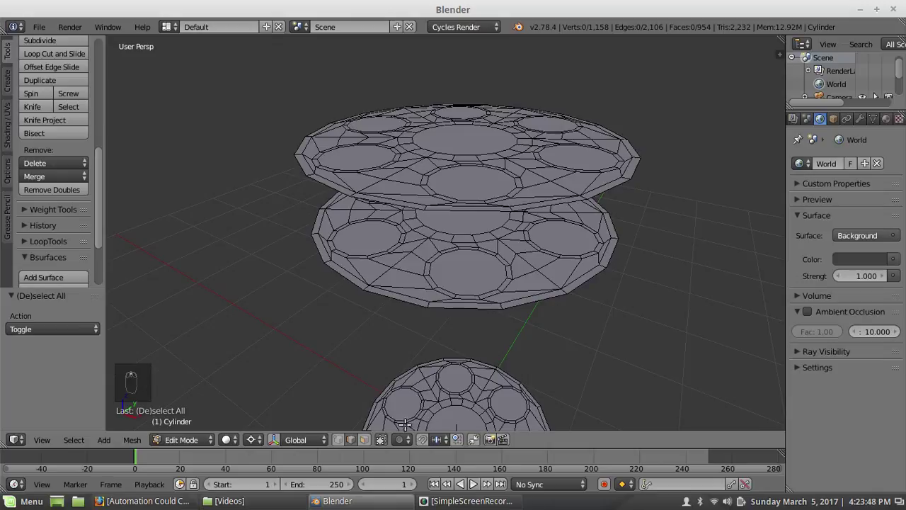
drag(359, 438, 441, 217)
key(ctrl+e)
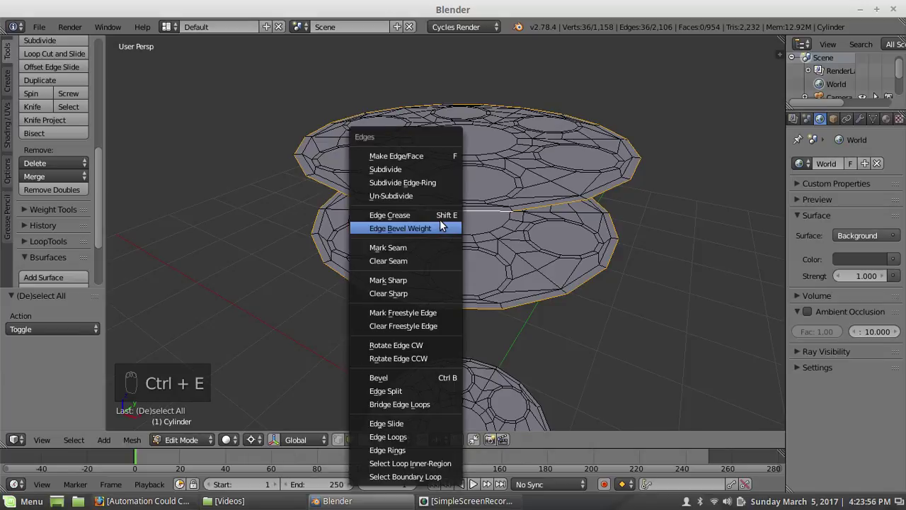
key(a)
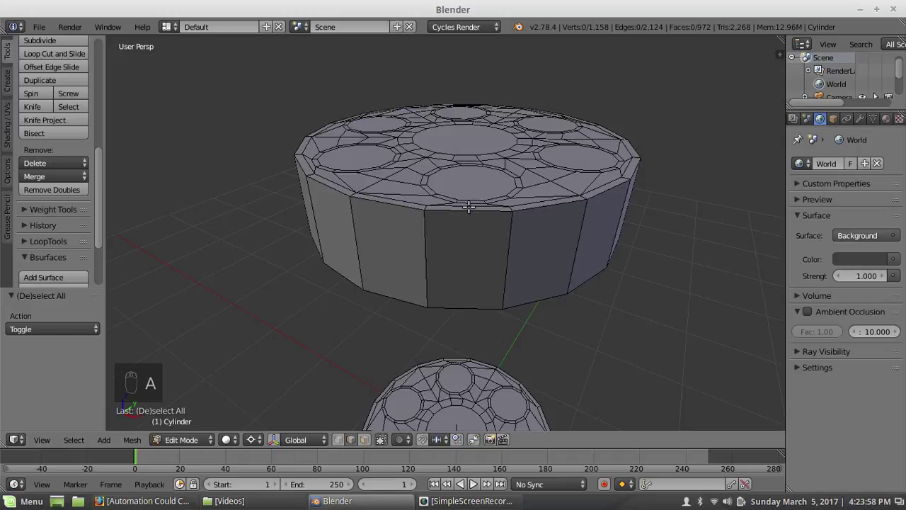
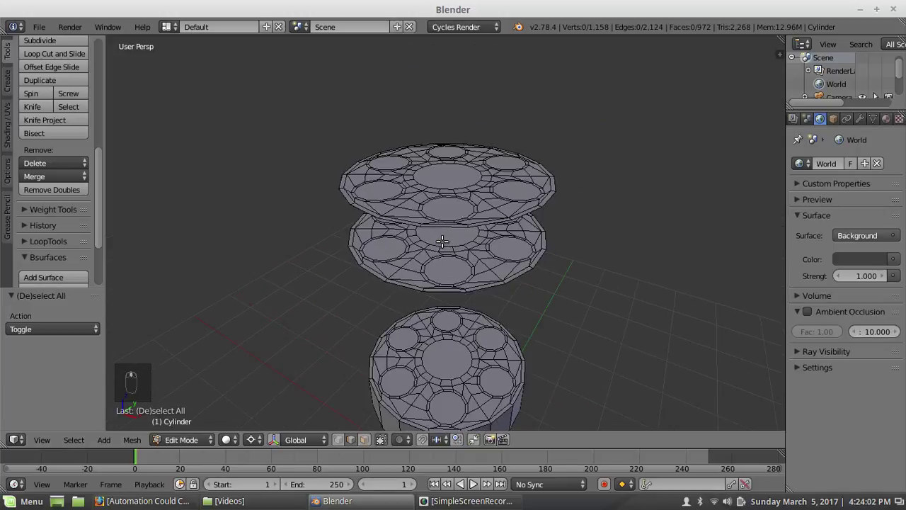
Bridge the next pair of plate rims below into a second side wall
middle_click(433, 285)
drag(432, 285, 384, 306)
key(ctrl+e)
key(a)
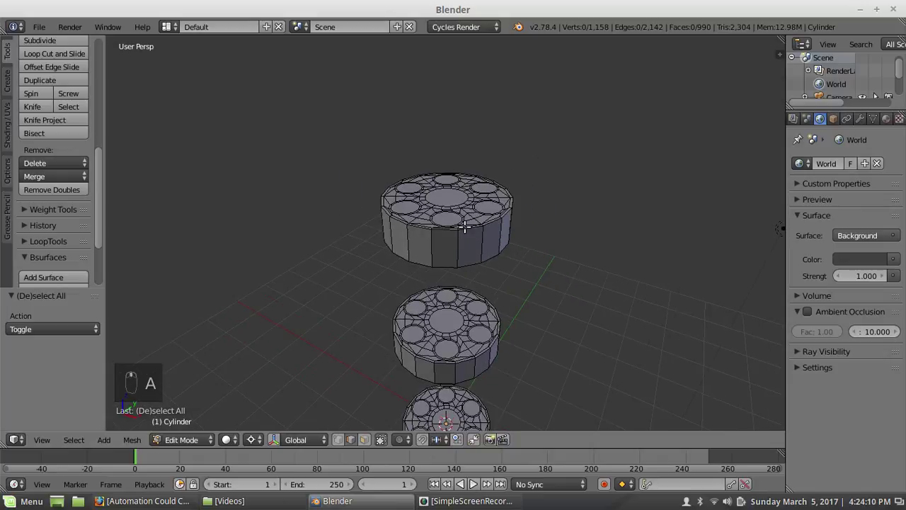
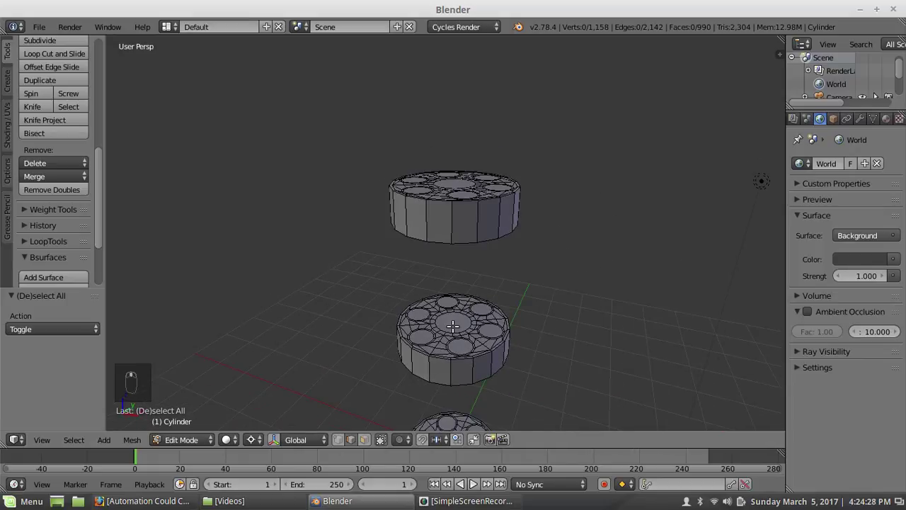
In side ortho view, move a selected edge loop of the lower plate vertically
click(453, 324)
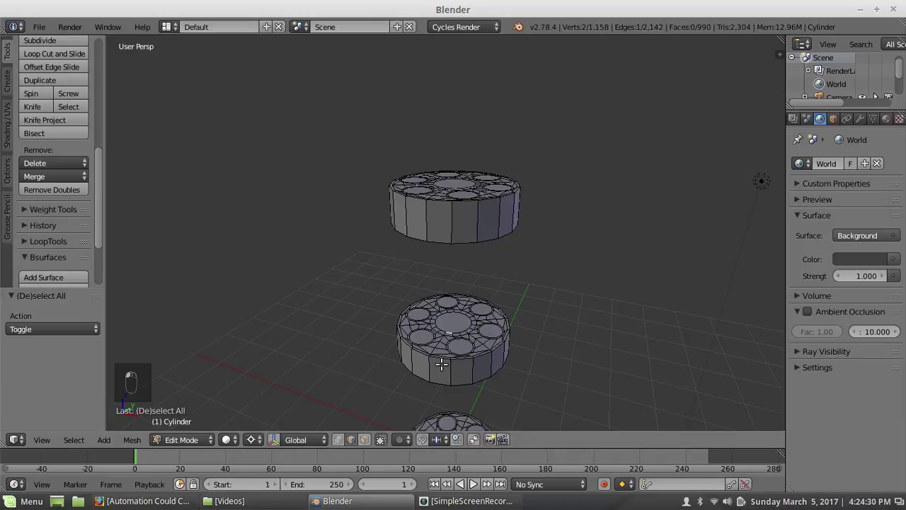
key(KP_3)
key(KP_5)
key(z)
key(b)
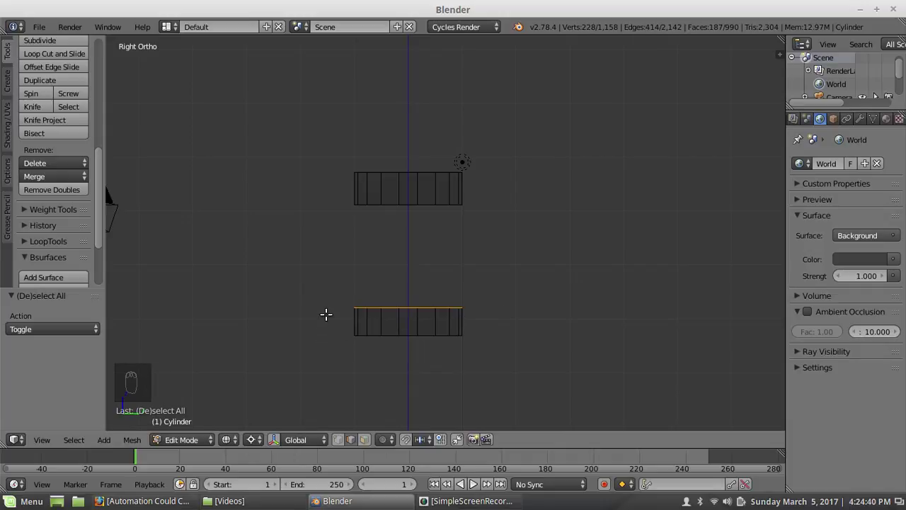
key(g)
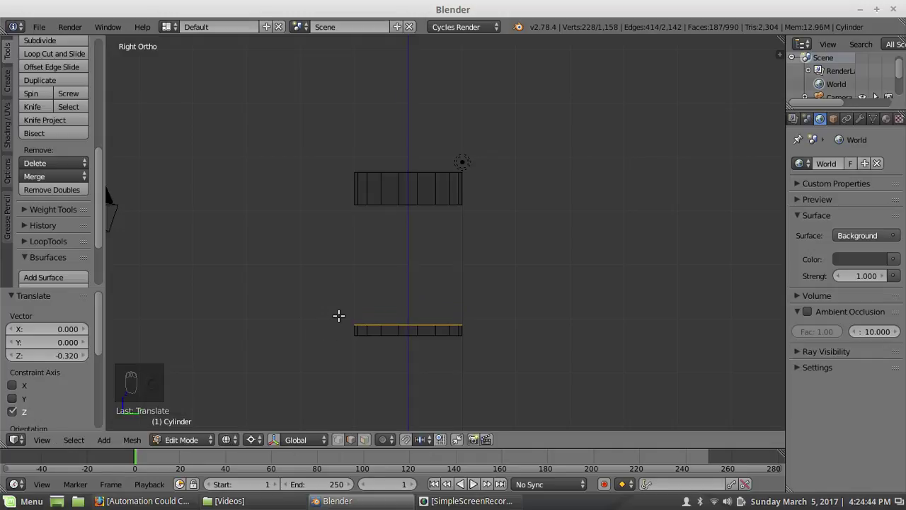
key(a)
Select the whole lower plate, scale it along Z into a thinner disc, then deselect the plates
drag(347, 304, 408, 322)
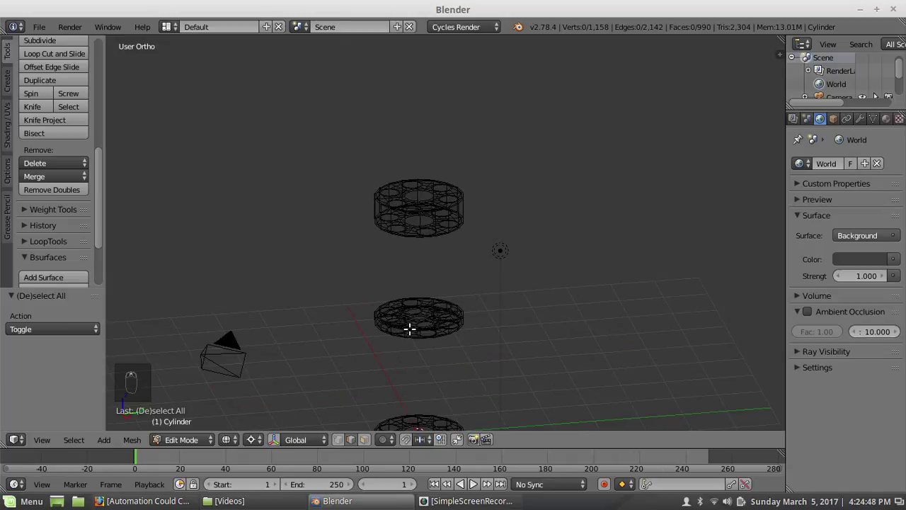
key(l)
key(s)
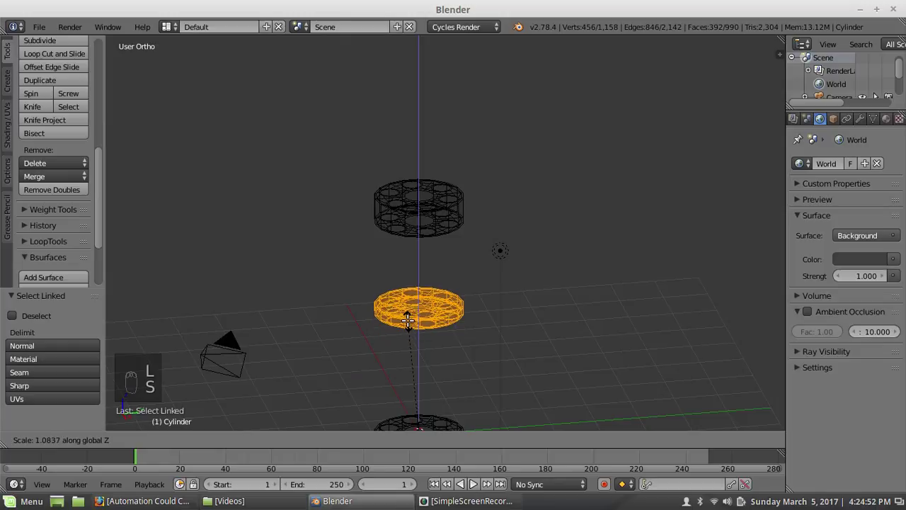
drag(254, 445, 289, 379)
key(s)
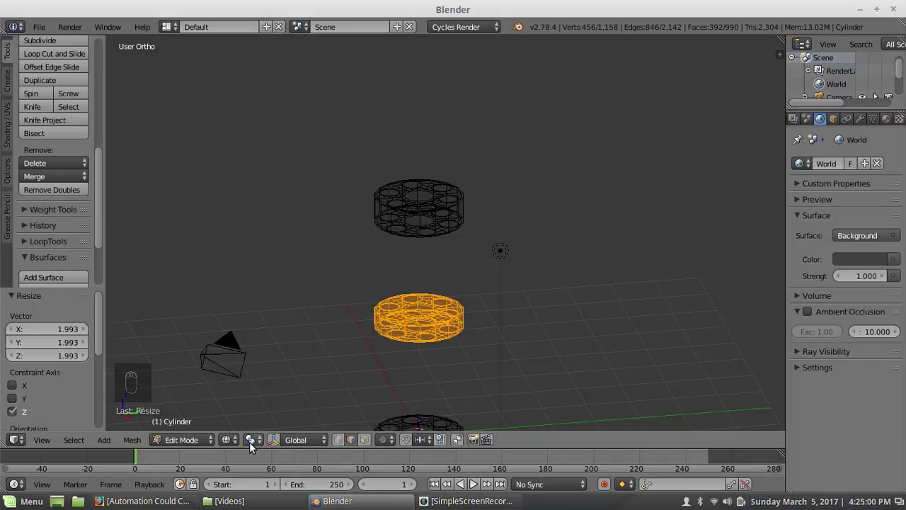
key(a)
middle_click(451, 331)
key(z)
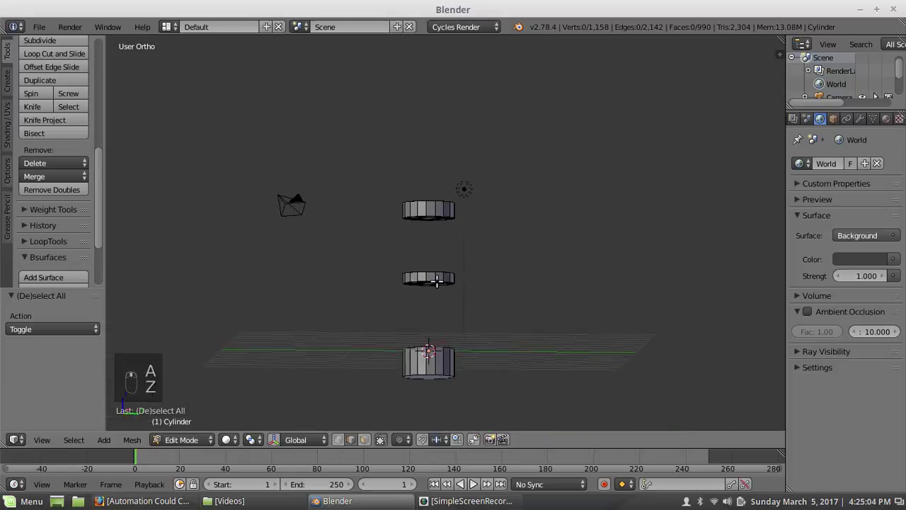
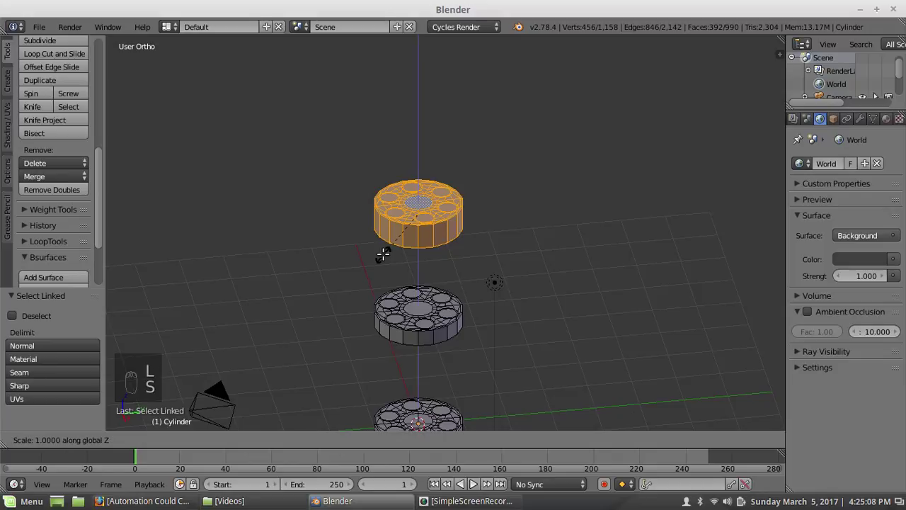
key(a)
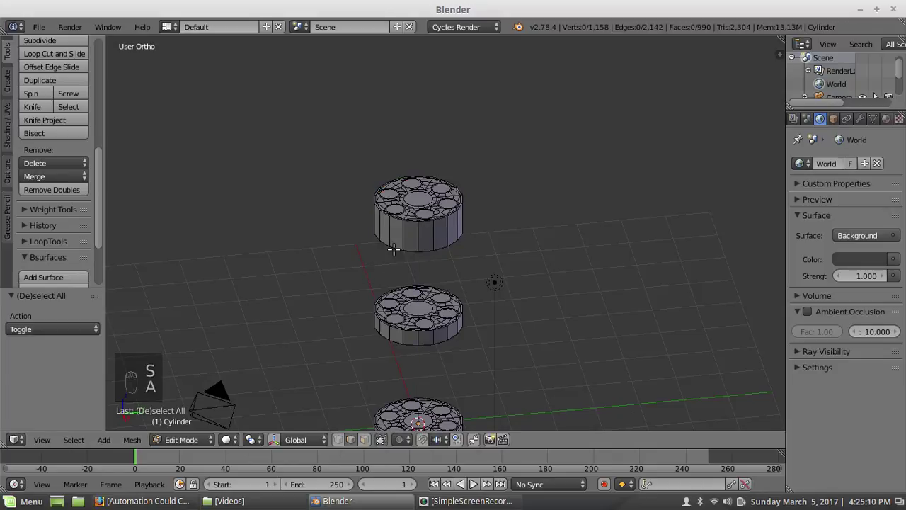
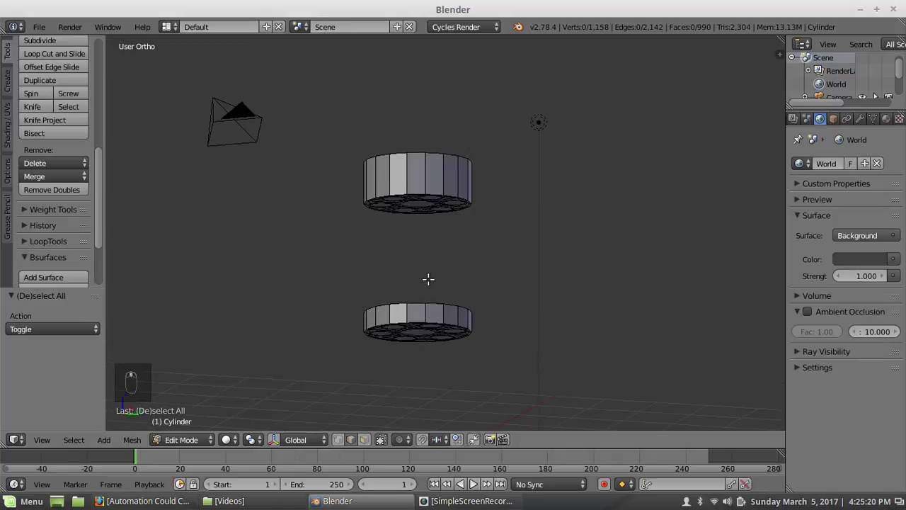
Bridge the first matching hole loops between plates into tube barrels, deselecting after each
key(KP_5)
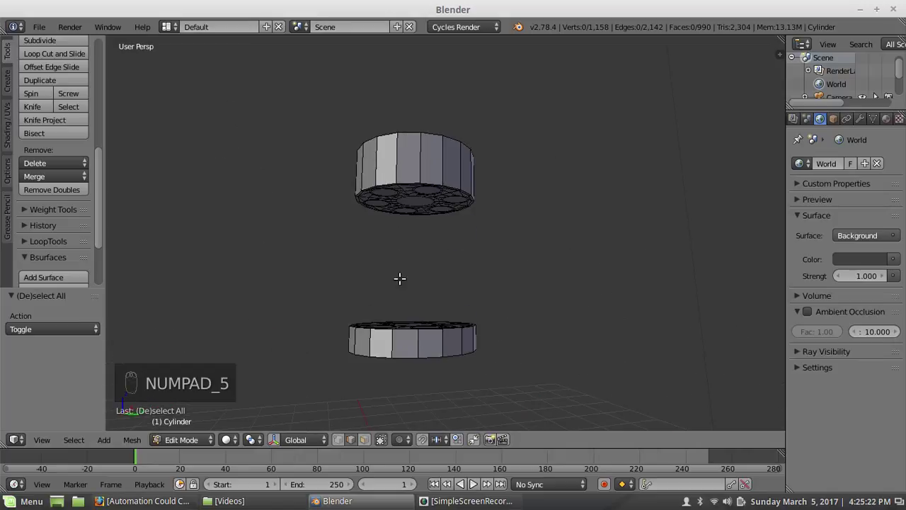
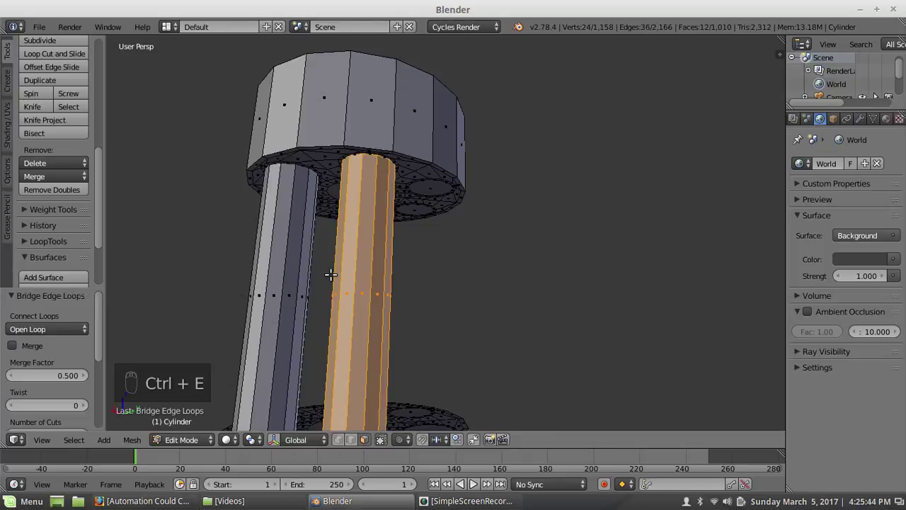
key(a)
middle_click(391, 253)
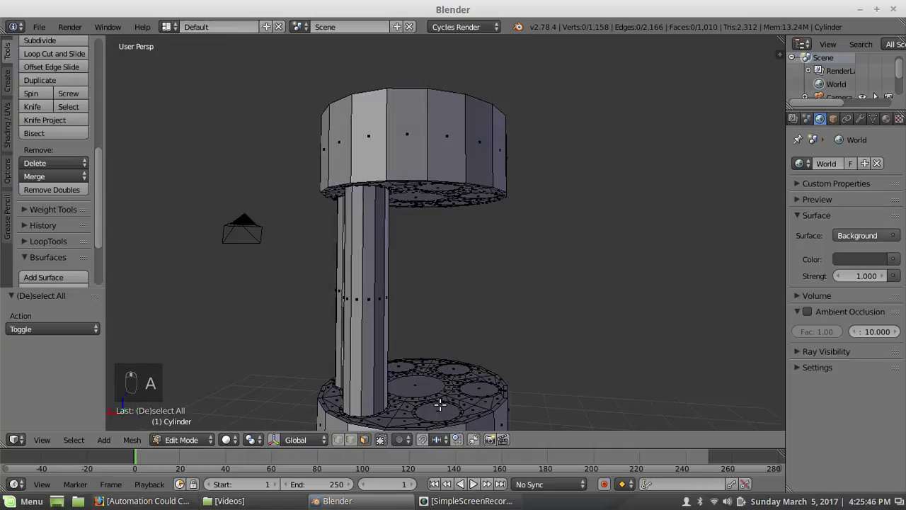
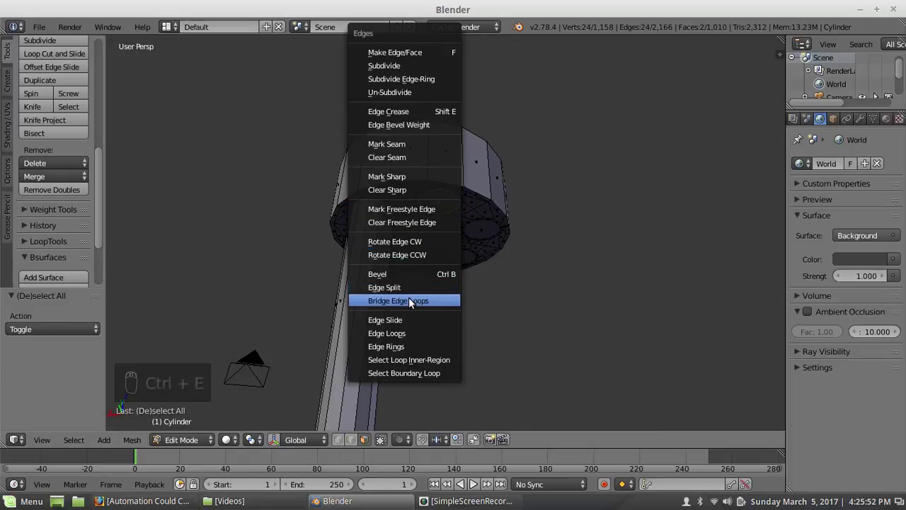
key(a)
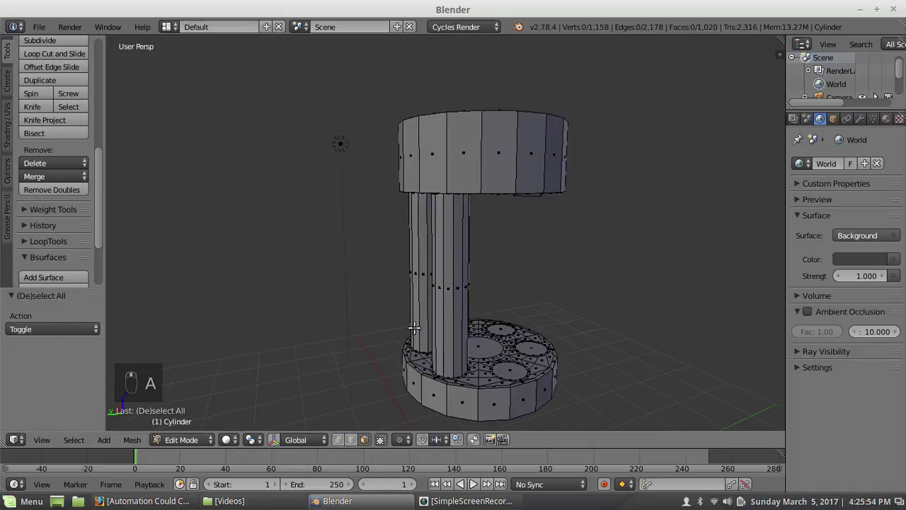
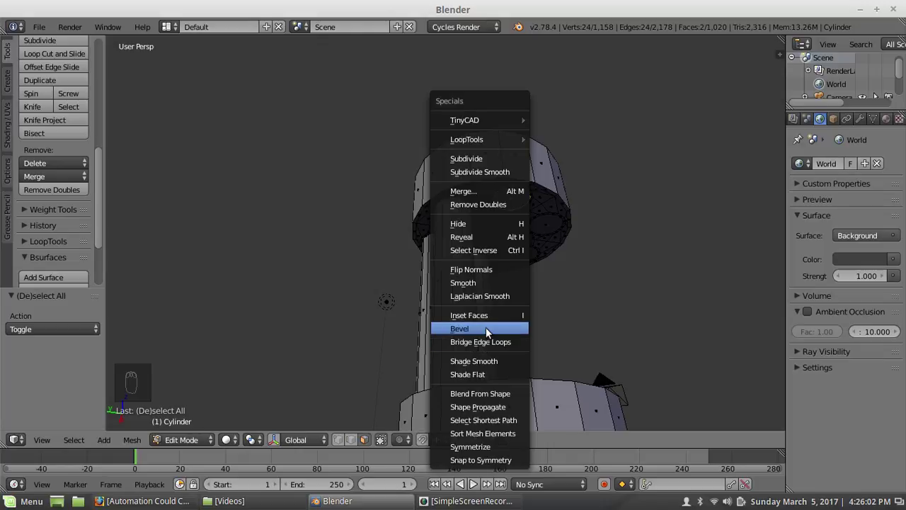
key(a)
middle_click(563, 250)
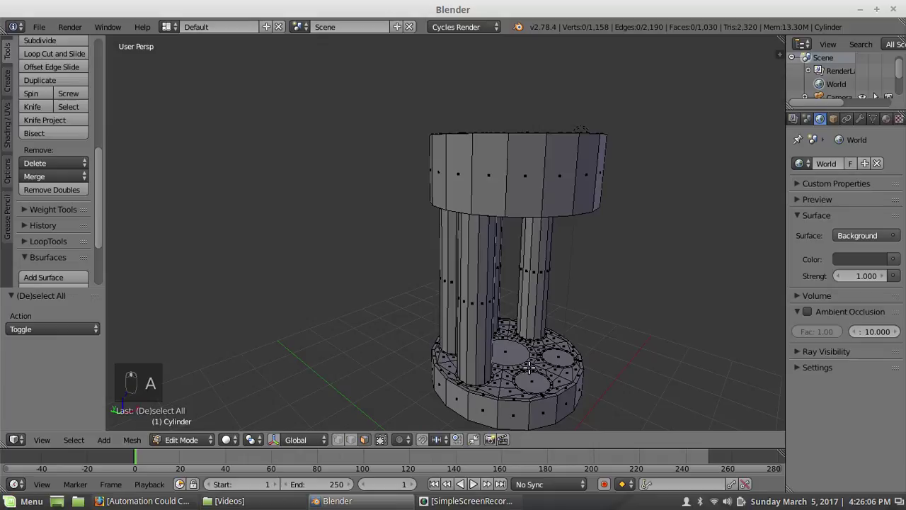
drag(525, 379, 536, 176)
key(w)
key(a)
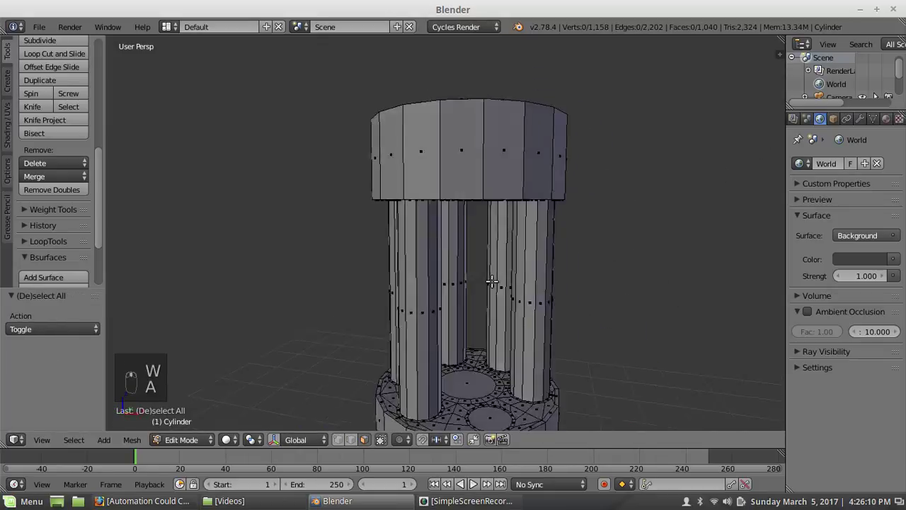
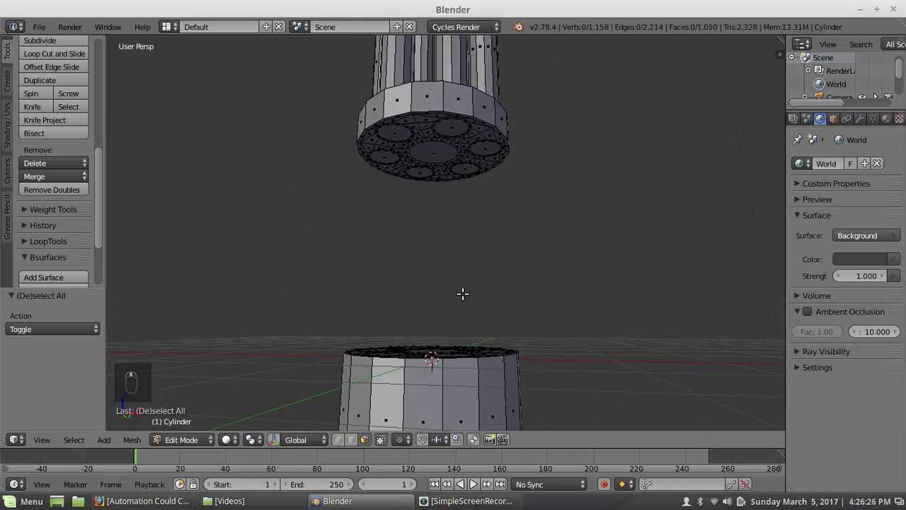
Bridge the remaining hole loops on the lower plates into barrels, completing the multi-barrel set
drag(456, 77, 519, 259)
key(w)
key(a)
drag(546, 294, 592, 157)
key(w)
key(a)
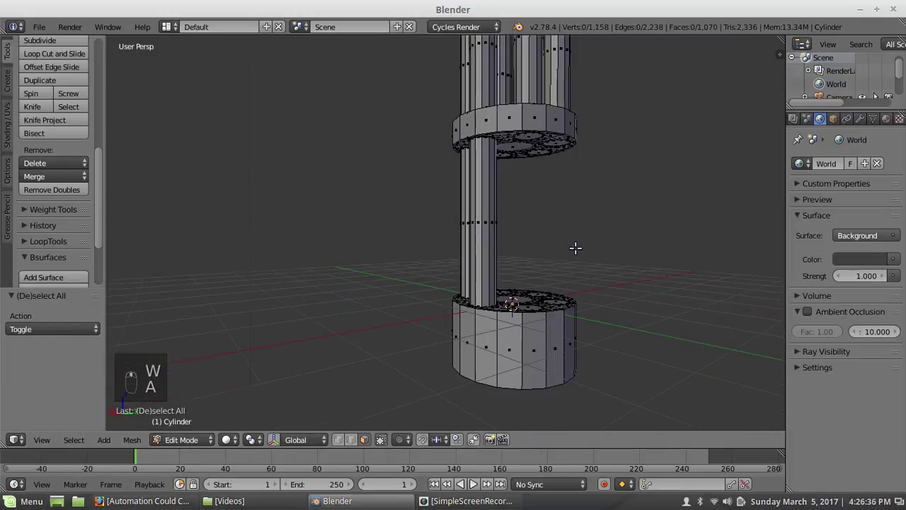
click(503, 335)
drag(515, 316, 493, 110)
key(w)
middle_click(555, 186)
middle_click(430, 352)
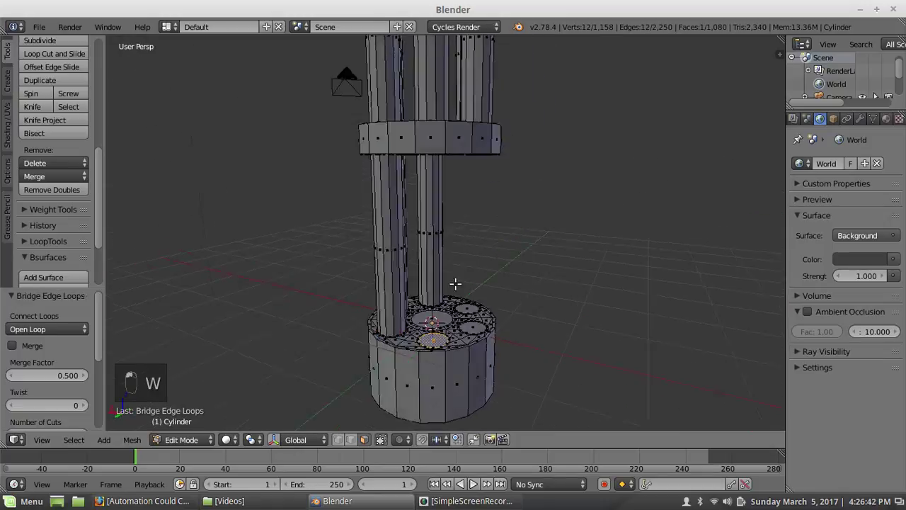
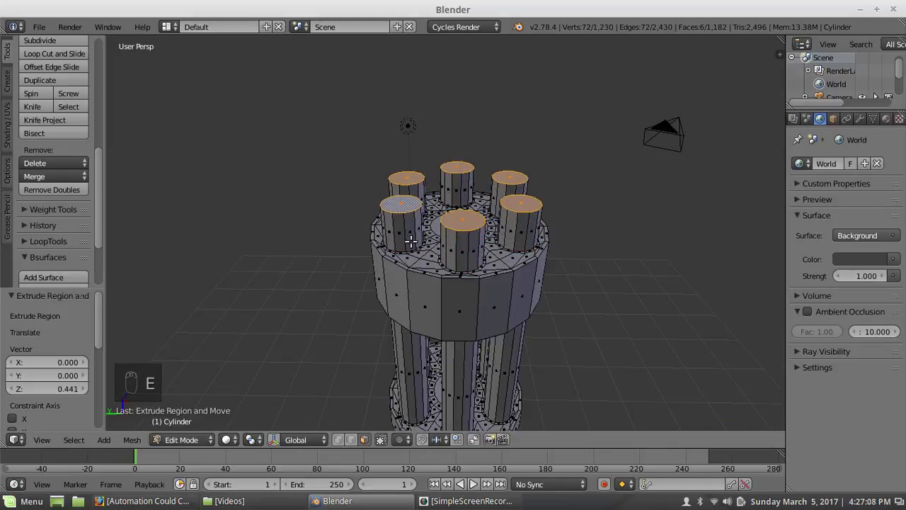
Inset the six barrel end faces, extrude them inward from side ortho view, and delete the caps
key(KP_Decimal)
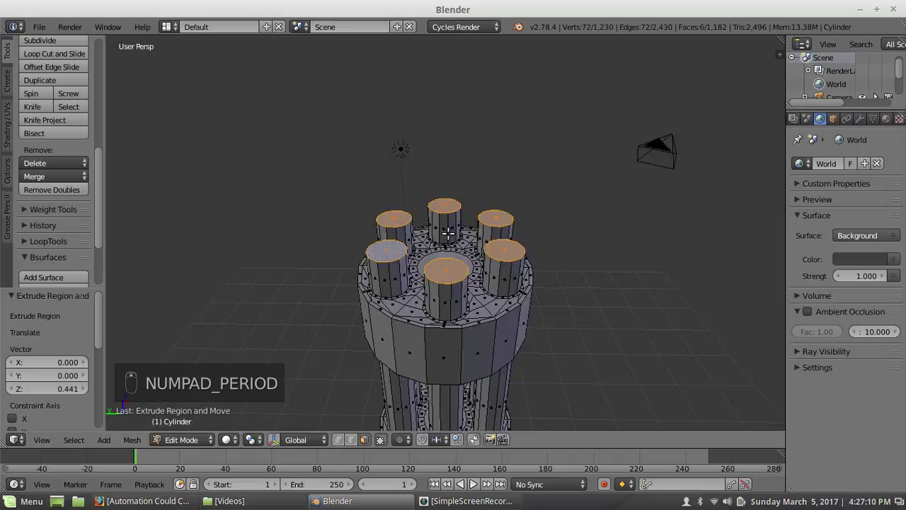
key(i)
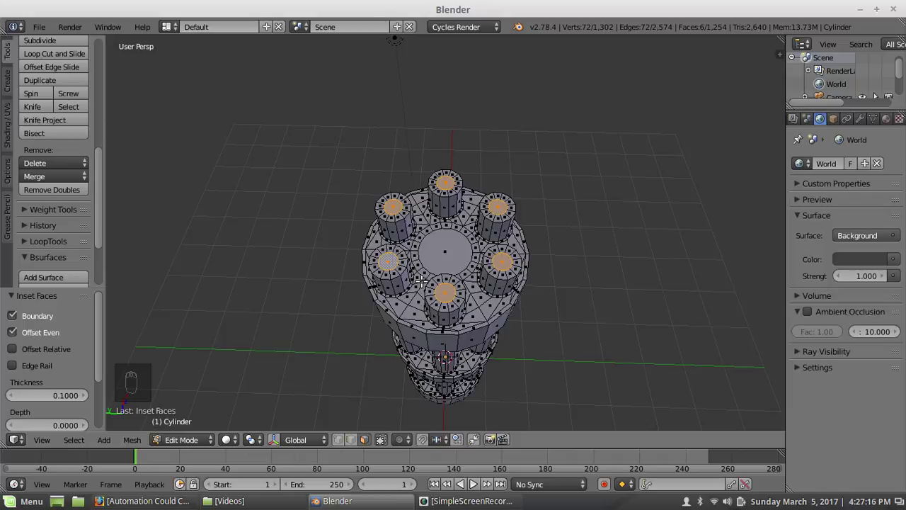
key(KP_3)
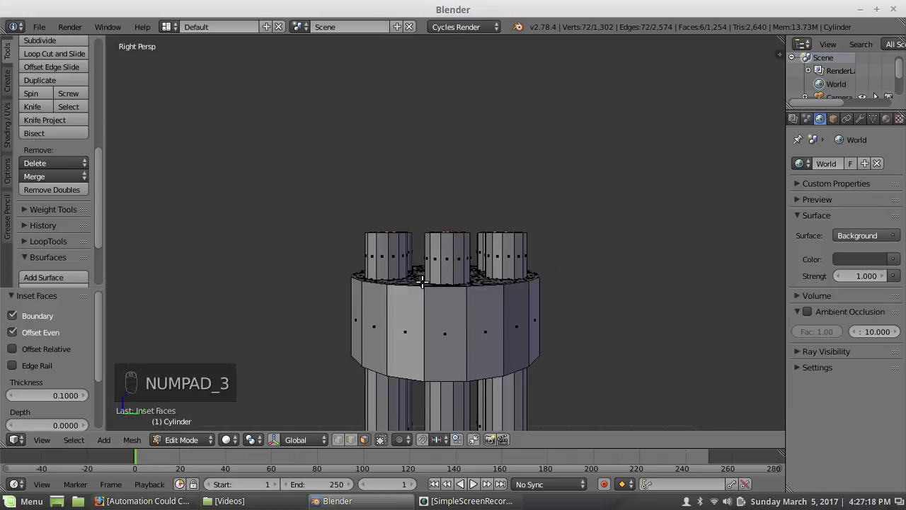
key(z)
key(KP_5)
key(e)
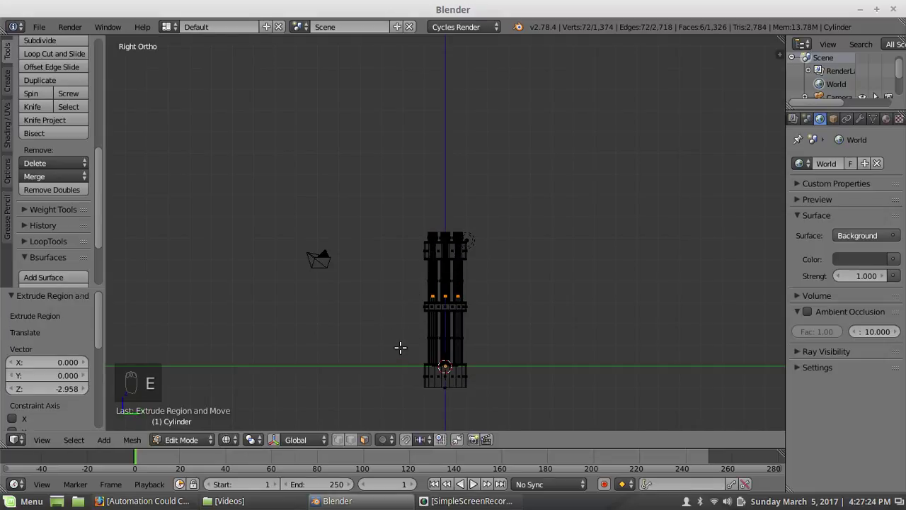
key(x)
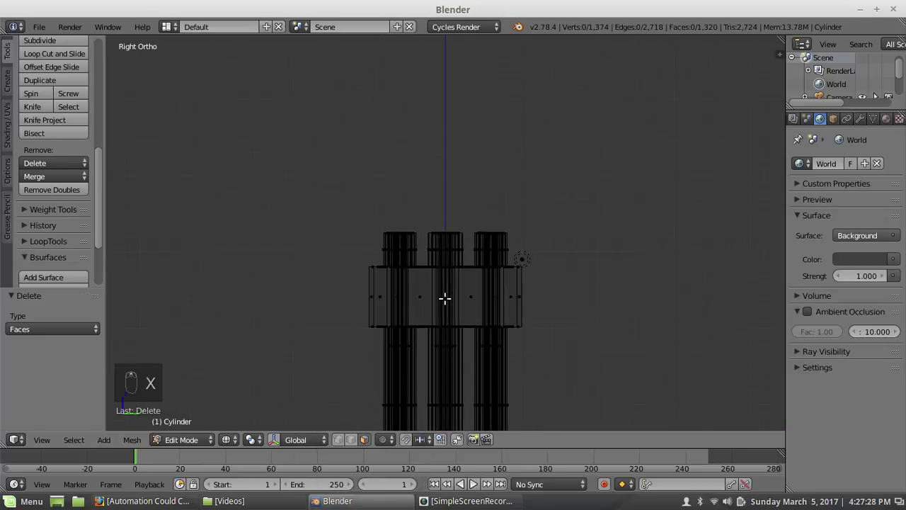
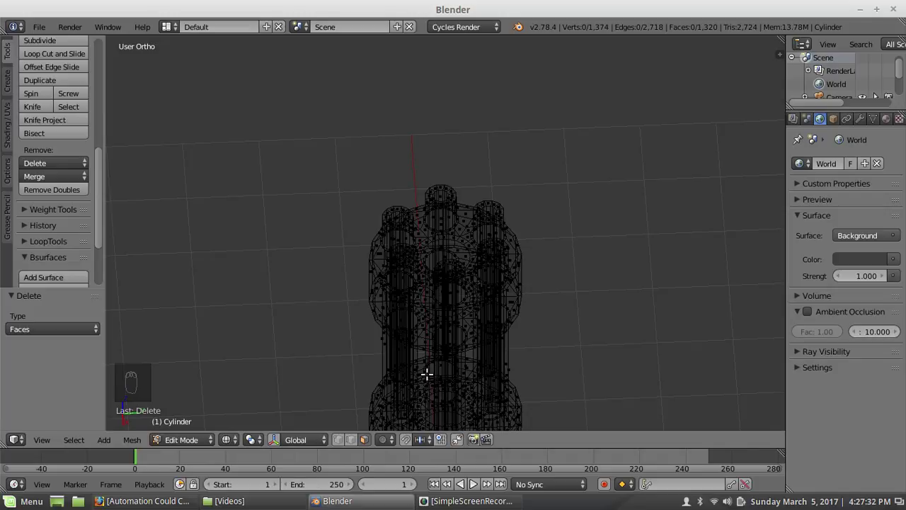
Finish deleting the end faces, return to perspective and orbit to look into the hollow barrels
key(x)
key(z)
key(KP_5)
middle_click(376, 262)
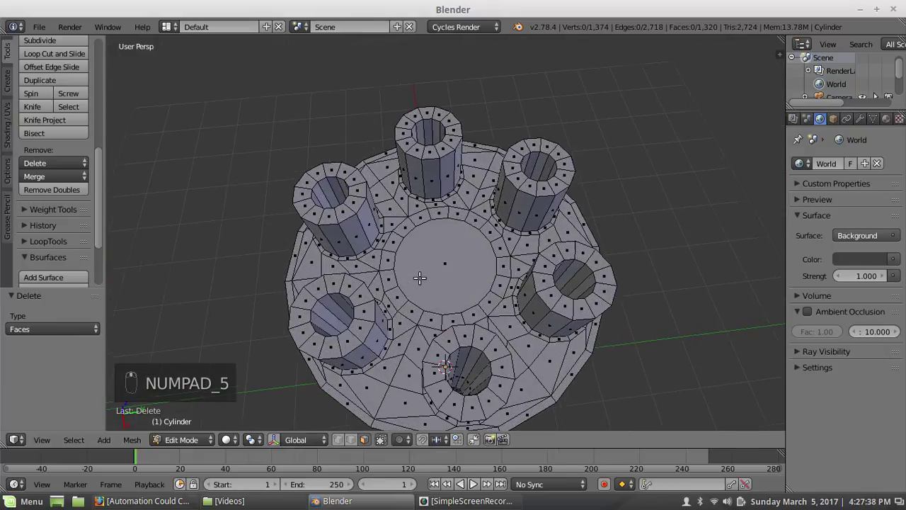
middle_click(390, 296)
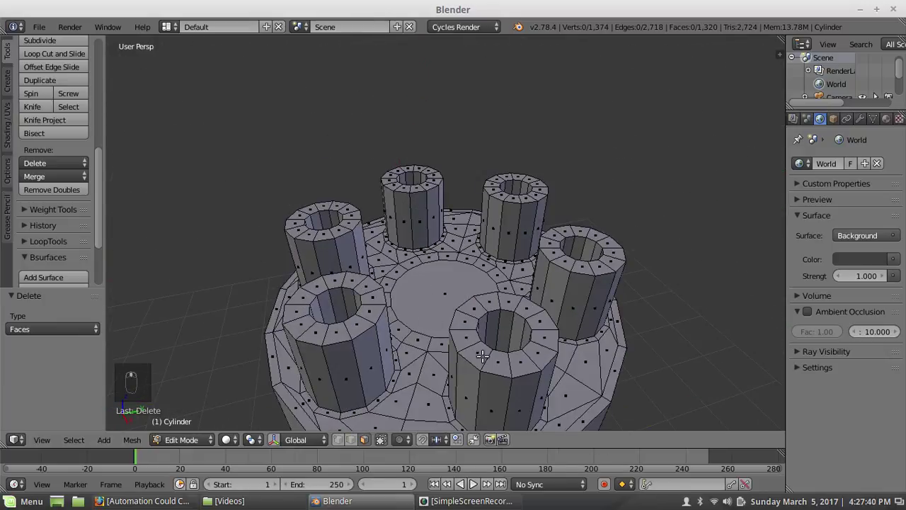
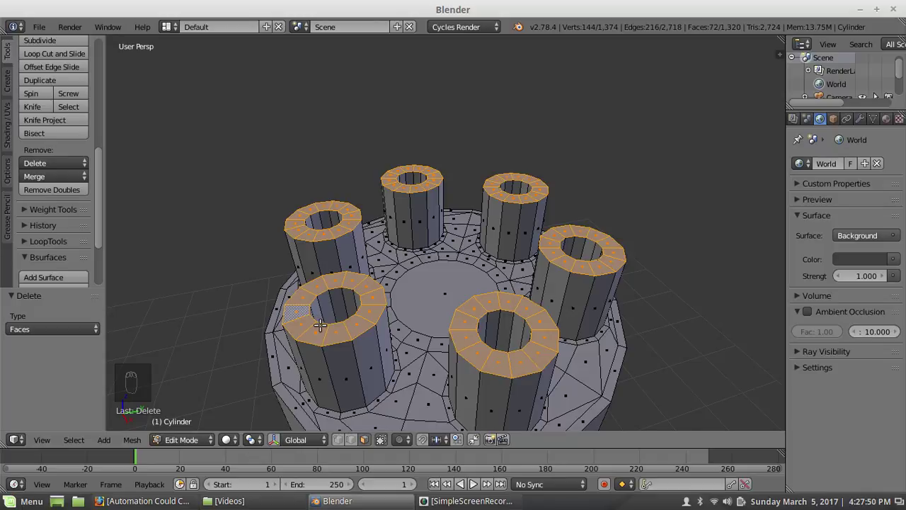
Bevel the boundary loops of the barrel tops, then box-select the barrel sides and start an inset
key(ctrl+e)
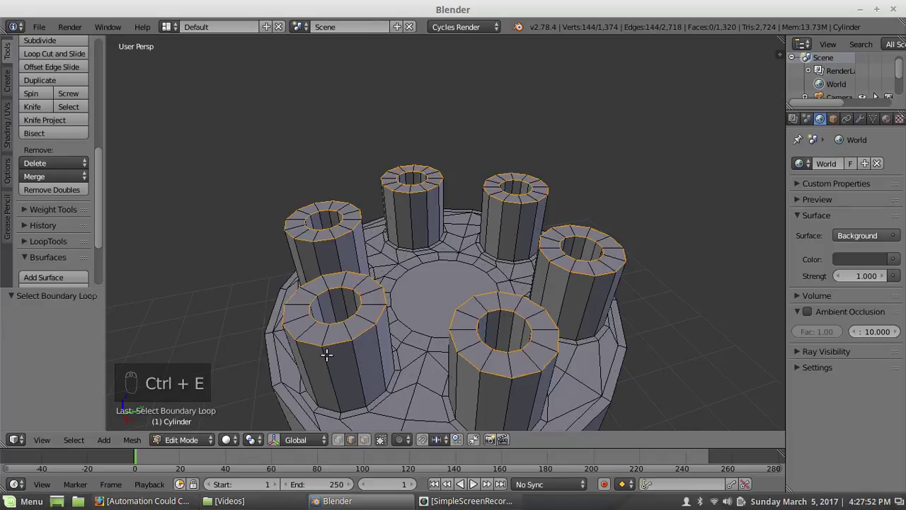
key(w)
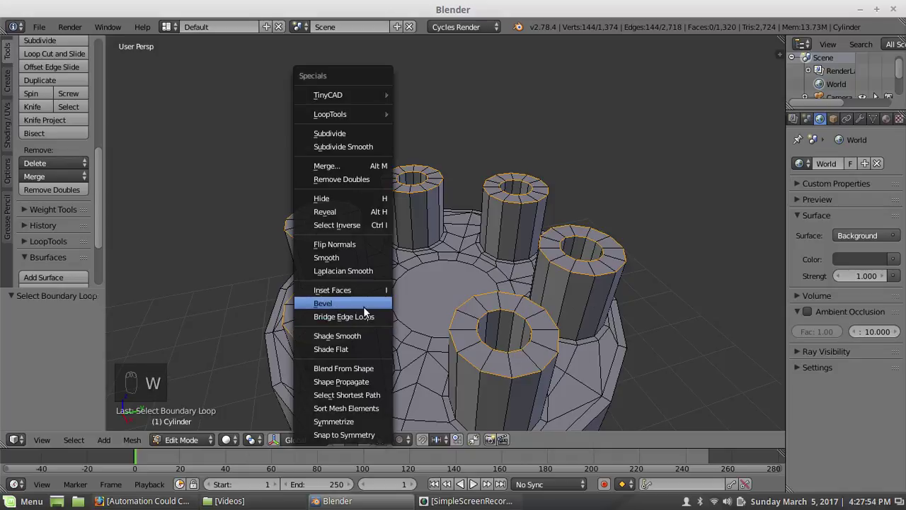
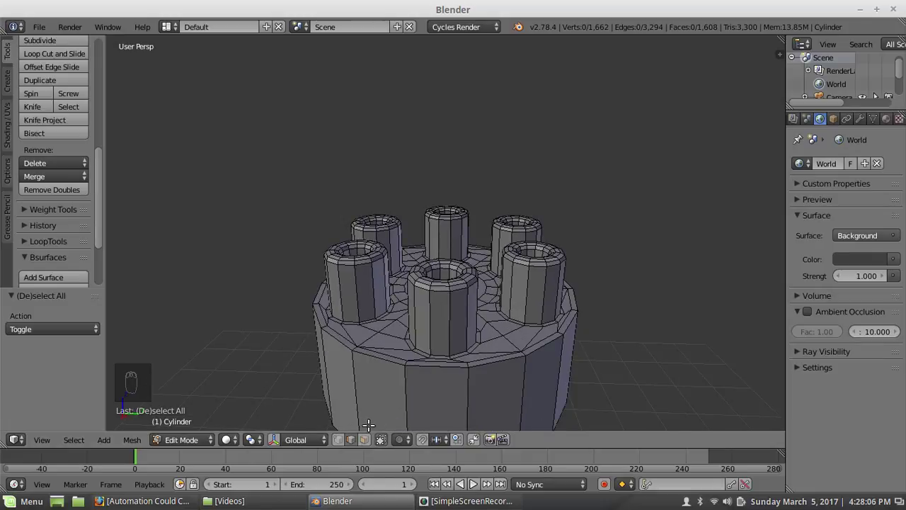
drag(367, 441, 324, 309)
key(i)
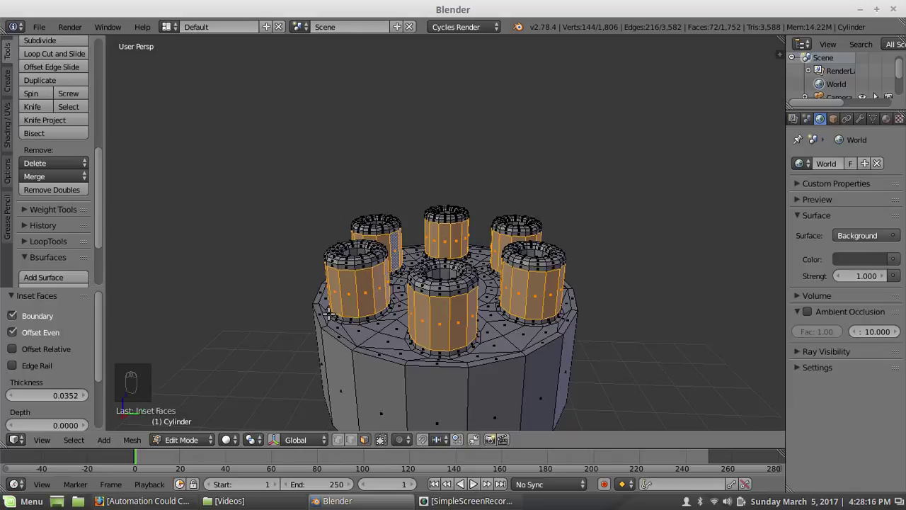
Select the loops bordering the barrel-base inset and crease them to 1
key(ctrl+e)
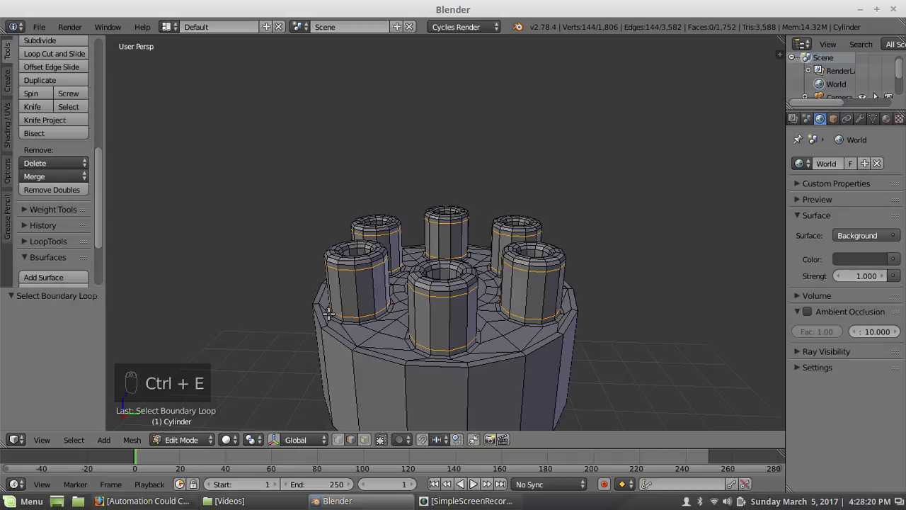
key(shift+e)
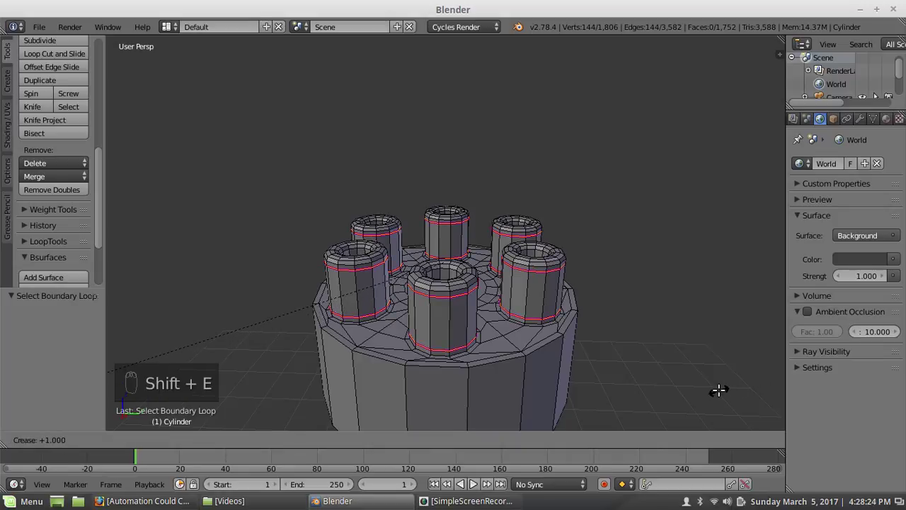
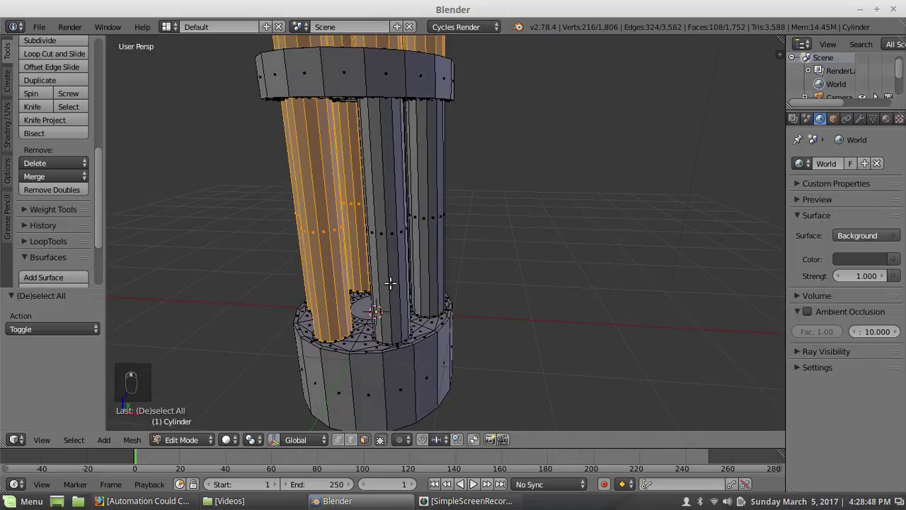
Select the barrel sides at the middle plate, try an Edge Rail inset and undo it
drag(391, 280, 484, 260)
click(484, 260)
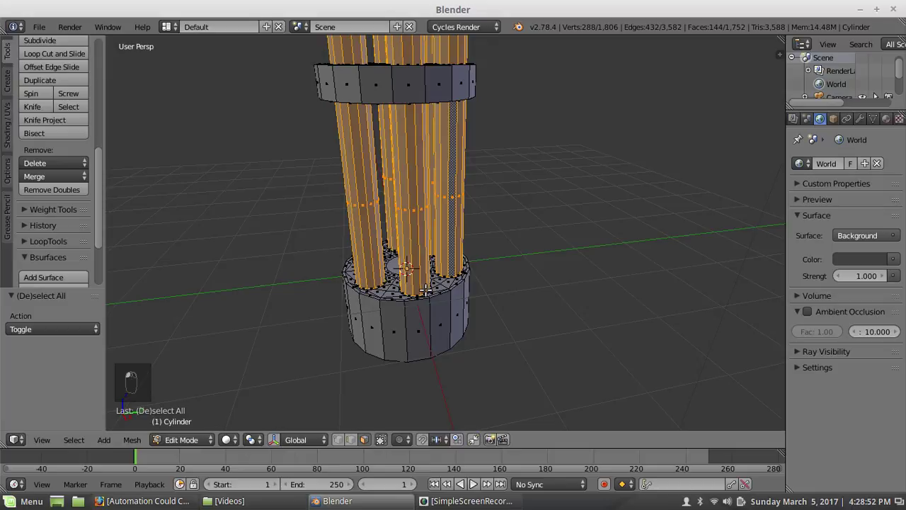
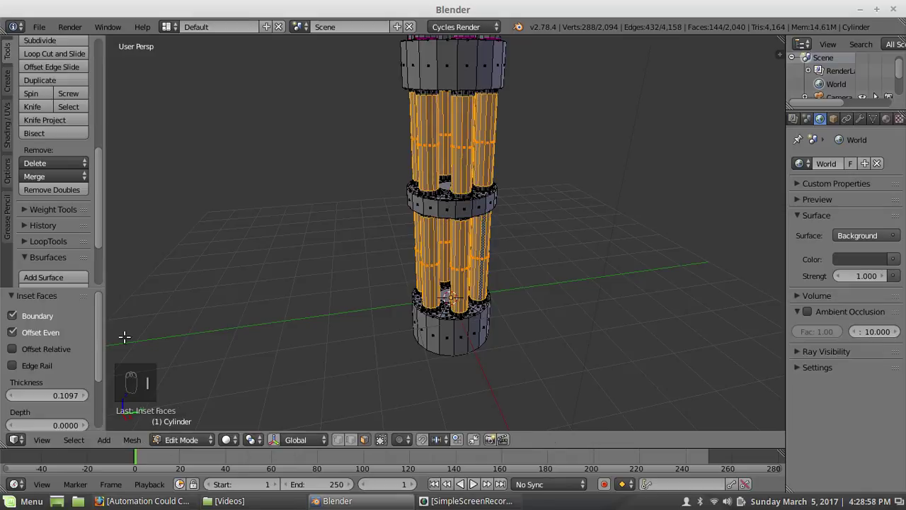
click(17, 367)
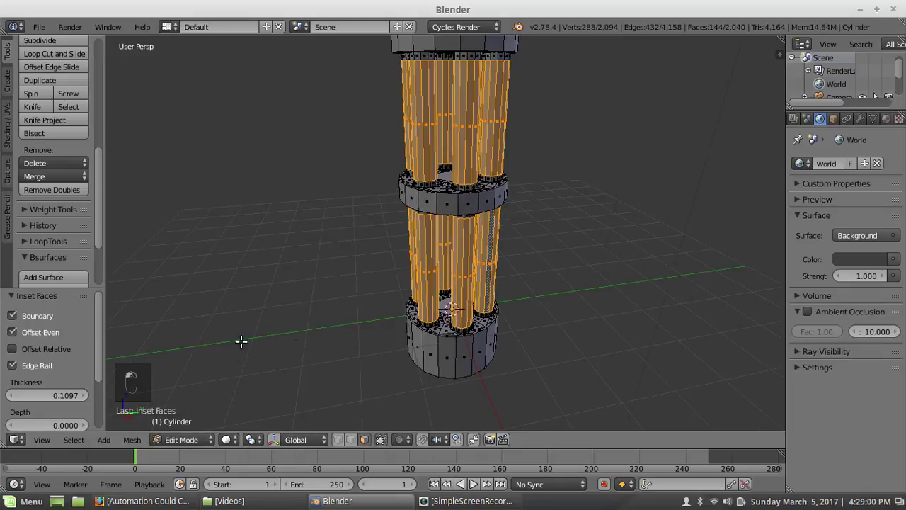
middle_click(40, 369)
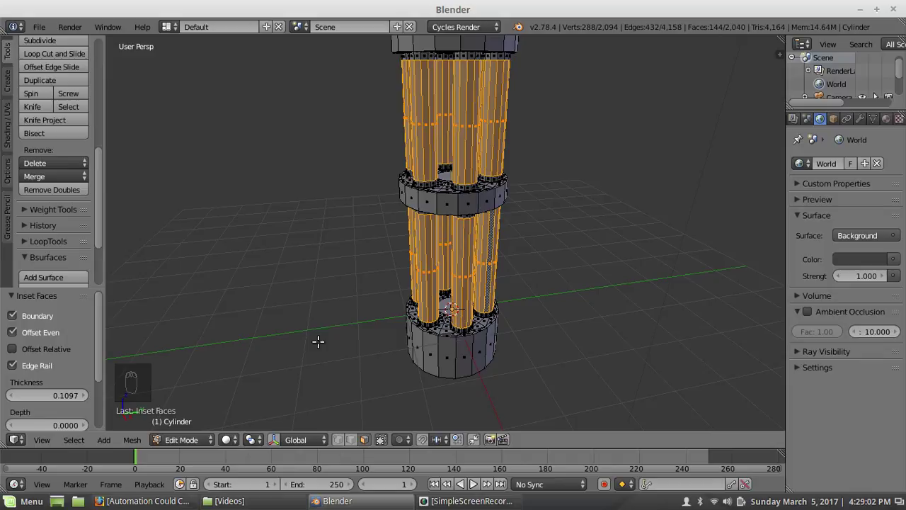
drag(340, 307, 337, 314)
key(shift+e)
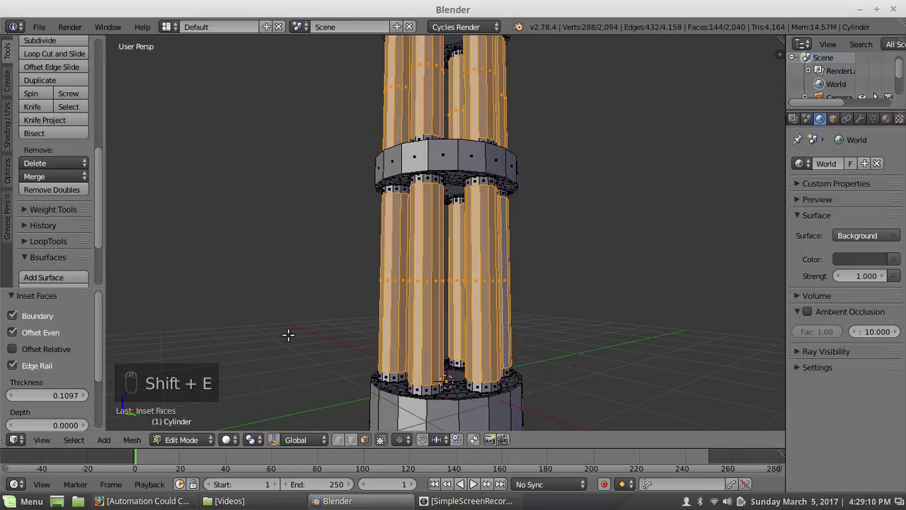
key(ctrl+z)
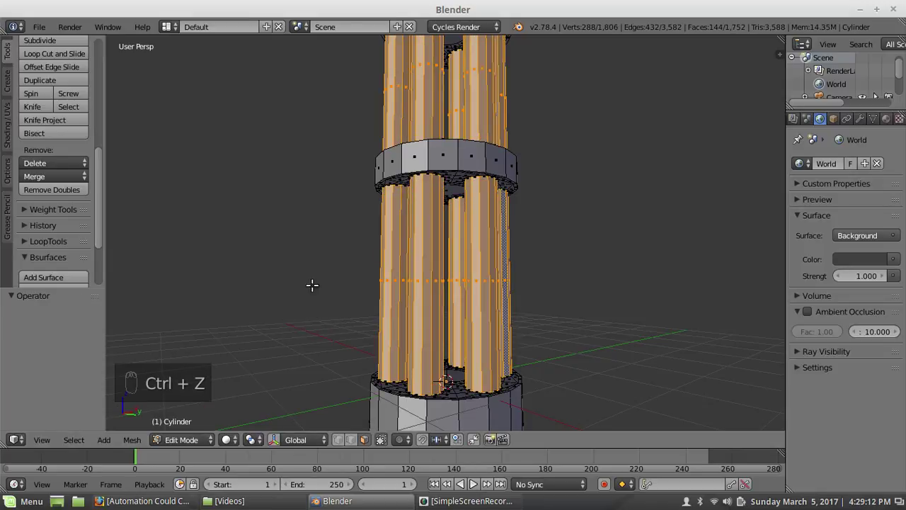
Redo the inset, select its boundary loops, crease them to 1 and deselect
middle_click(341, 242)
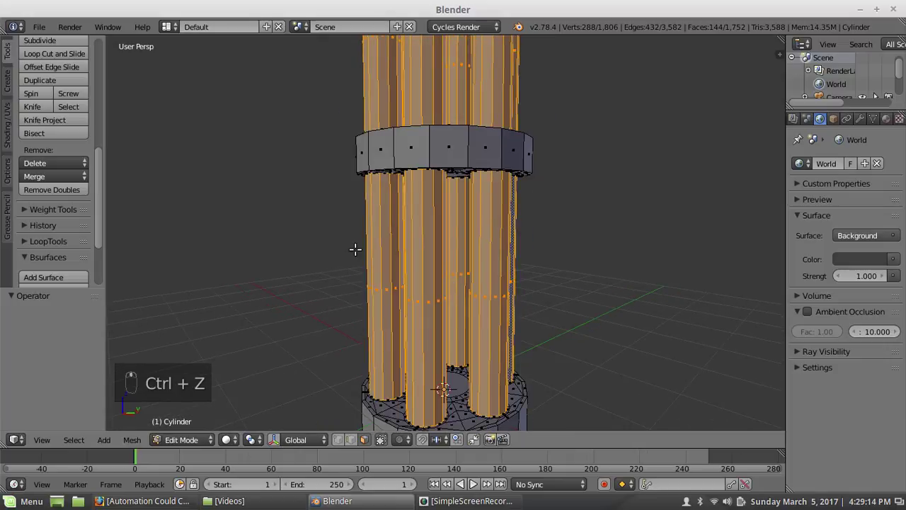
key(i)
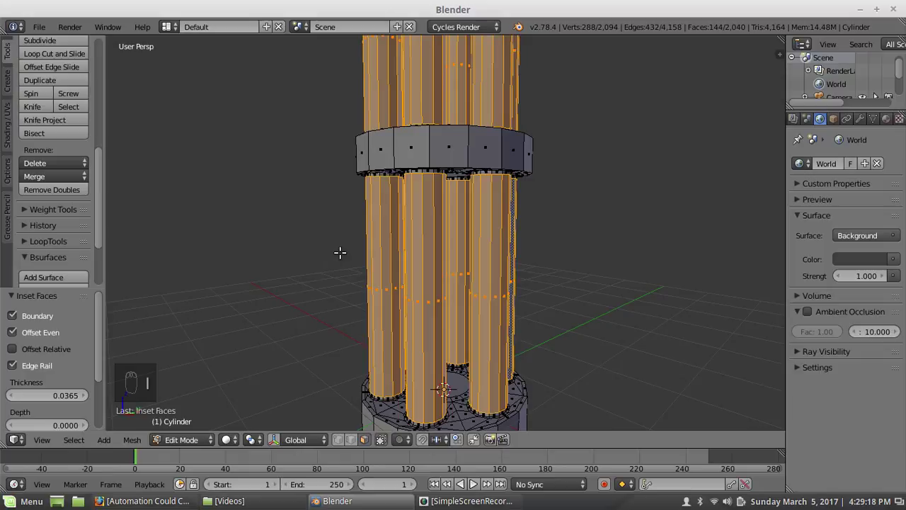
key(ctrl+e)
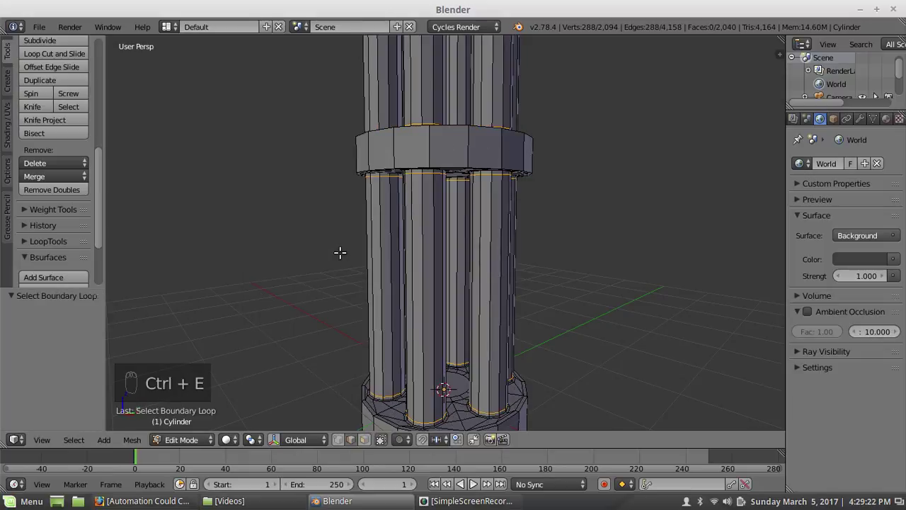
key(shift+e)
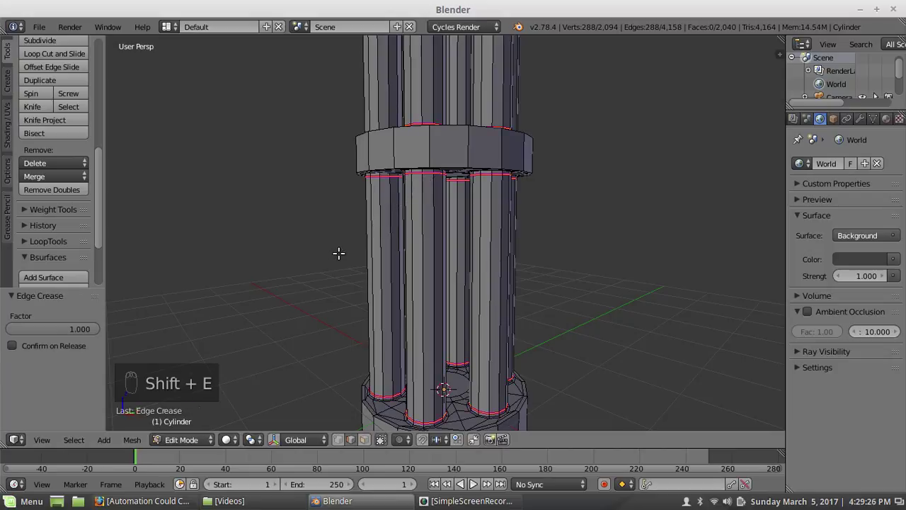
key(a)
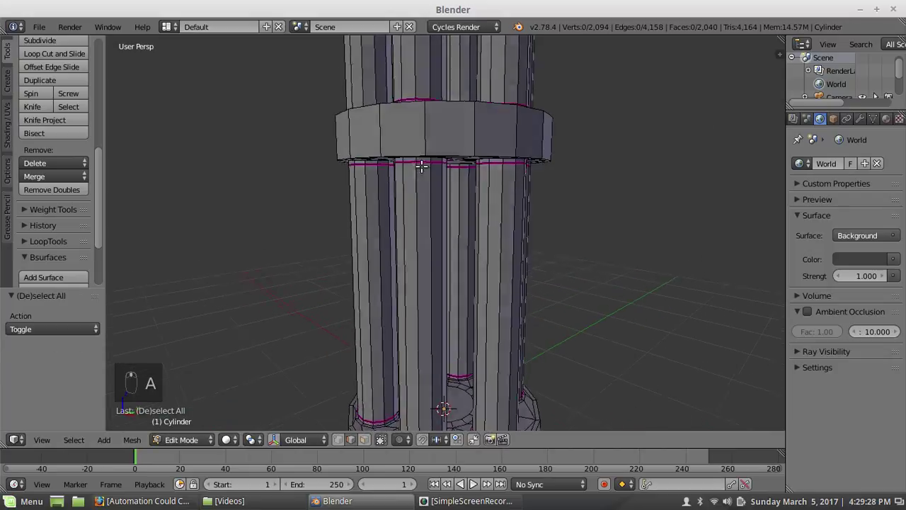
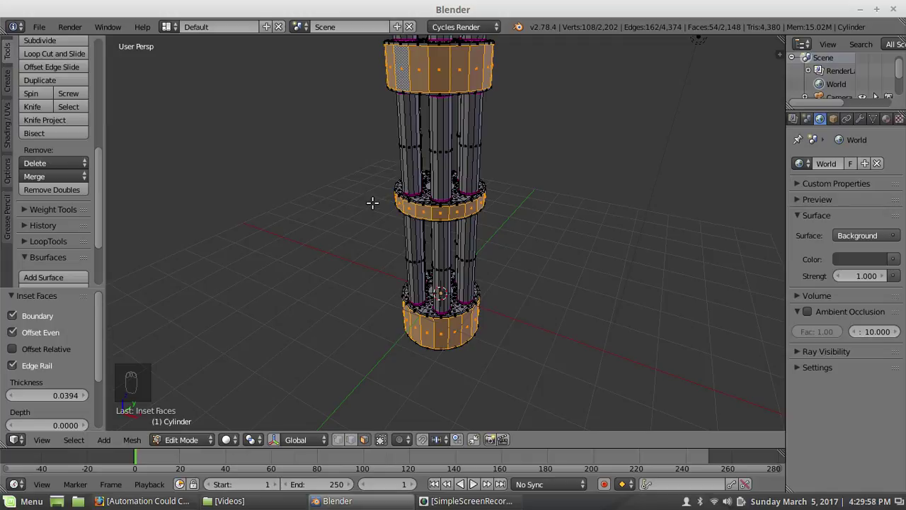
Select the three plates' rim boundary loops, crease them to 1, deselect and orbit underneath
key(ctrl+e)
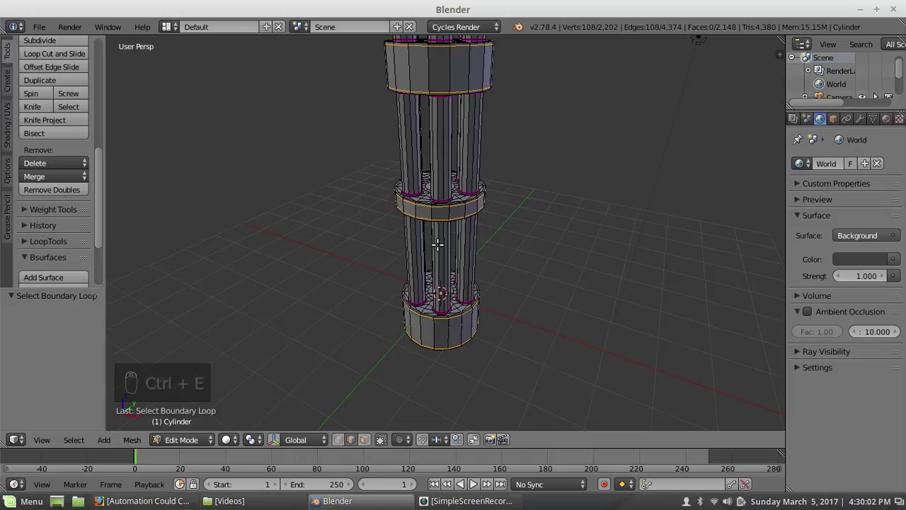
key(shift+e)
key(a)
drag(486, 247, 199, 418)
middle_click(413, 343)
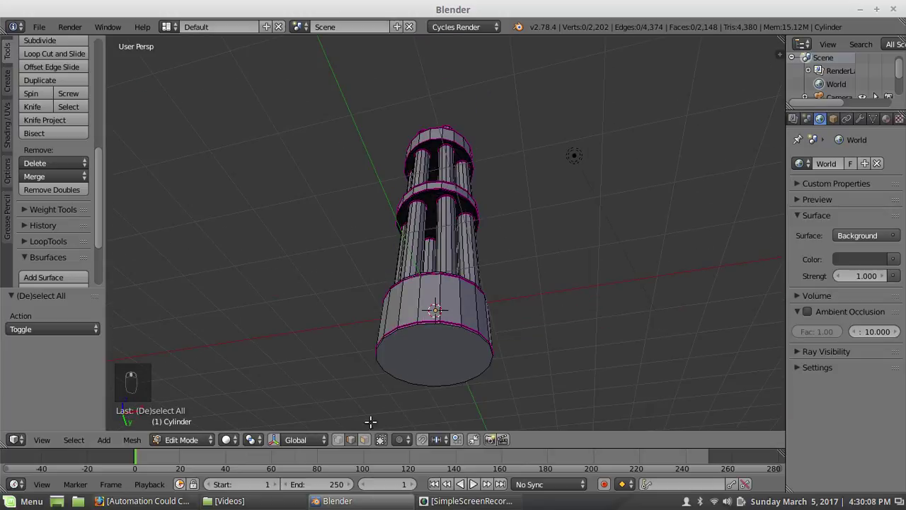
Snap the 3D cursor to the bottom cap face's centre and delete that face
click(372, 442)
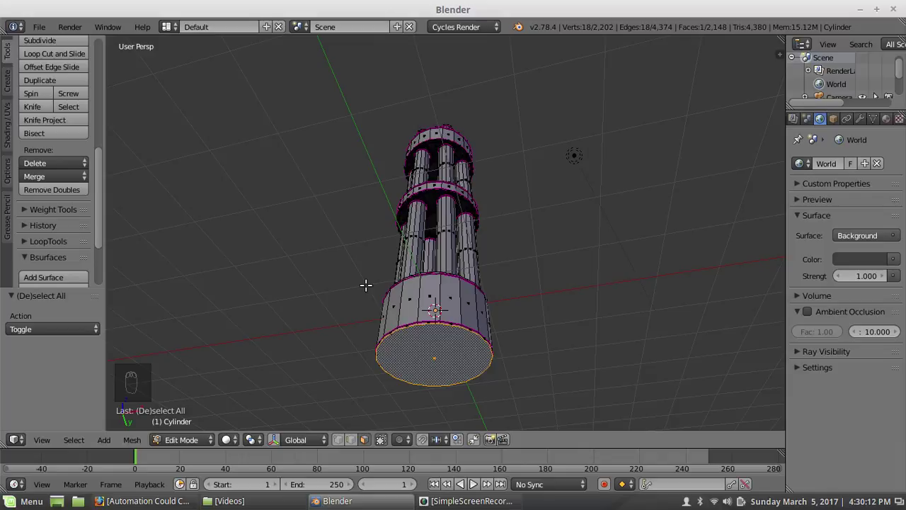
key(shift+s)
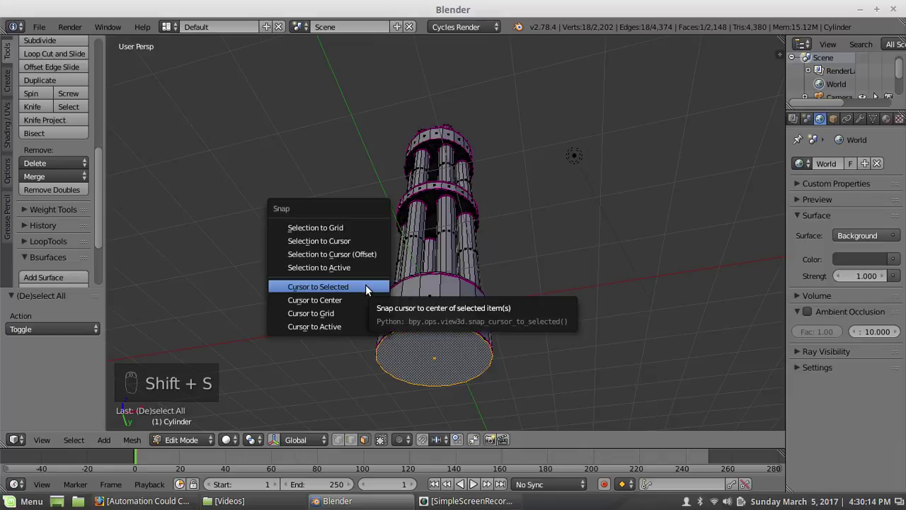
key(x)
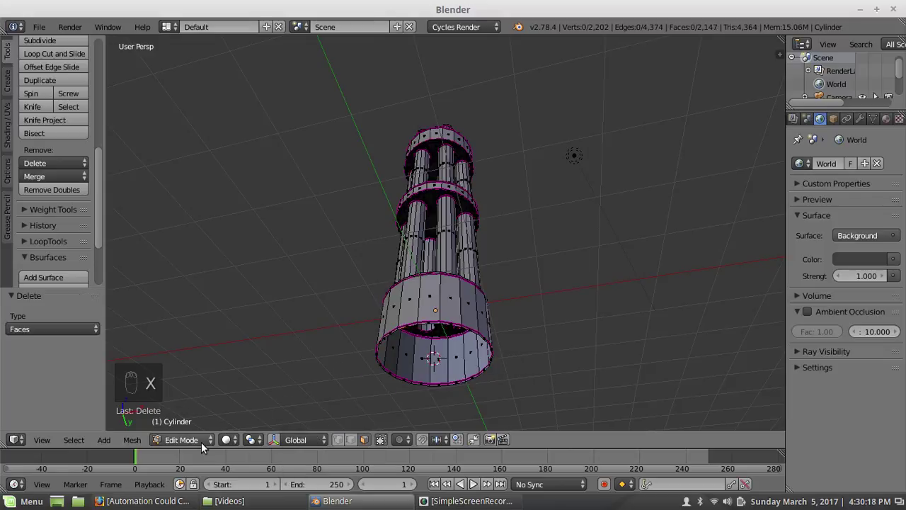
click(199, 443)
middle_click(345, 297)
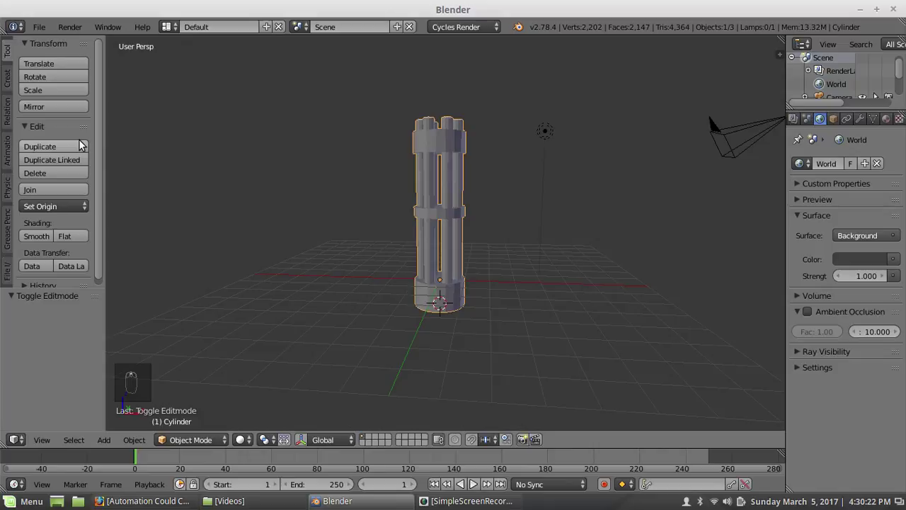
Shade the barrel smooth and set its origin to the 3D cursor at the base centre
click(48, 237)
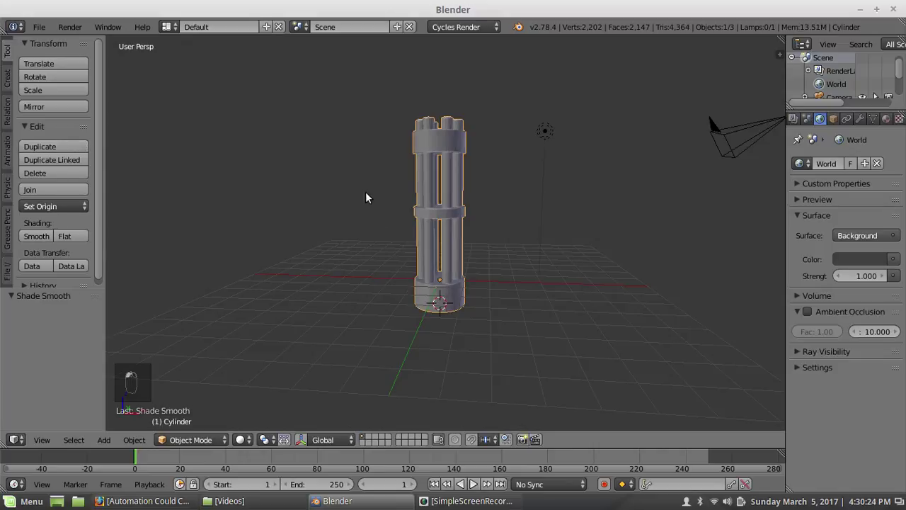
click(61, 213)
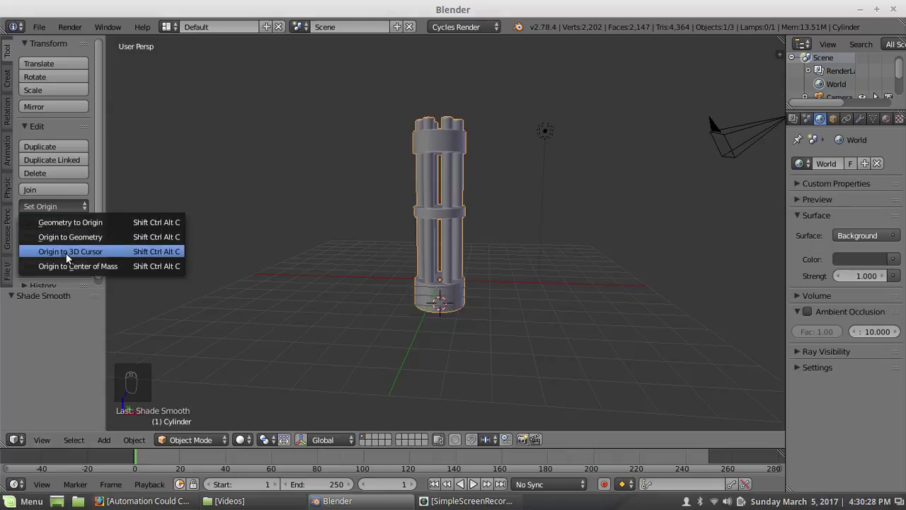
middle_click(412, 296)
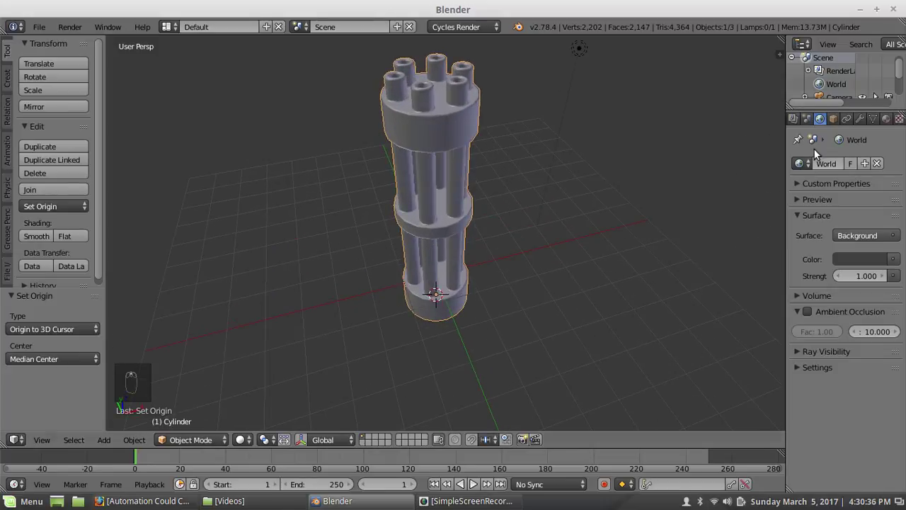
drag(862, 123, 388, 240)
drag(390, 233, 429, 130)
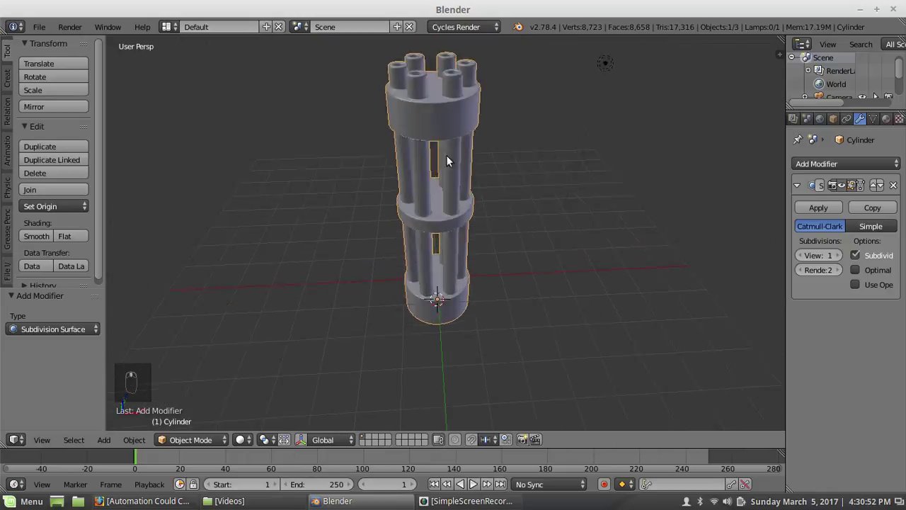
drag(405, 269, 359, 342)
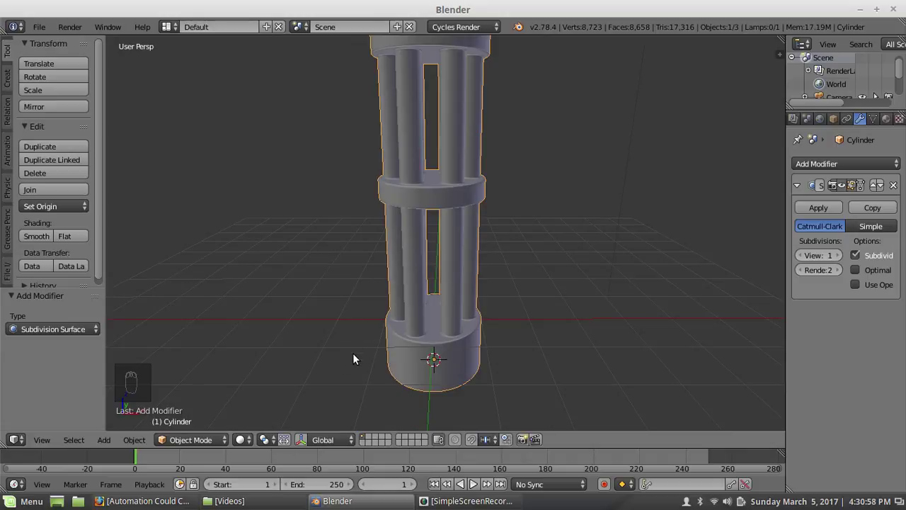